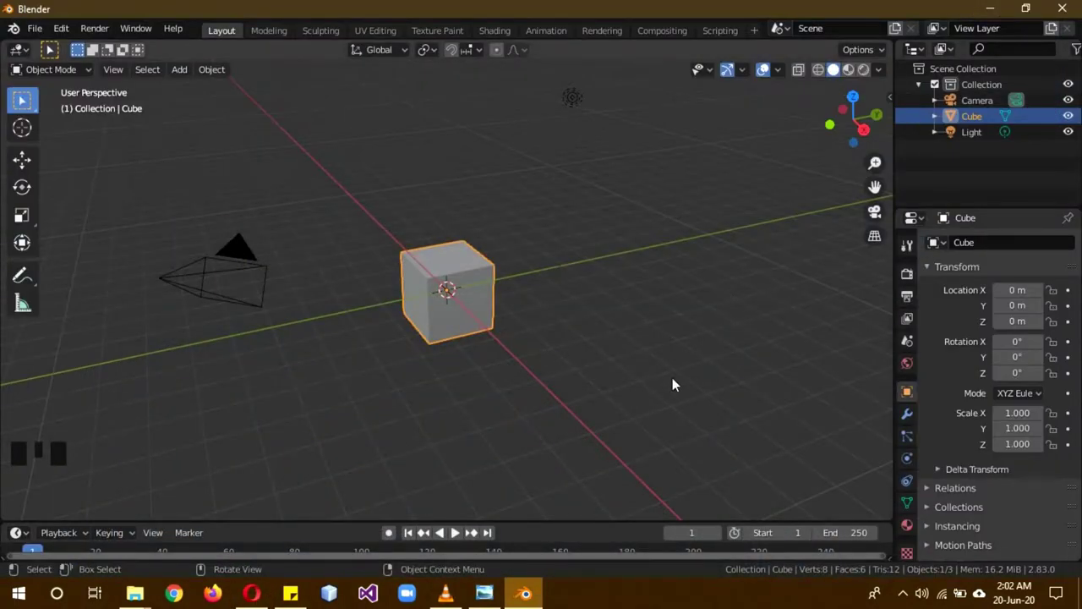
Step: Show the scene's Render Properties instead of the cube's transform properties
left_click_drag(909, 279, 928, 272)
left_click(1072, 331)
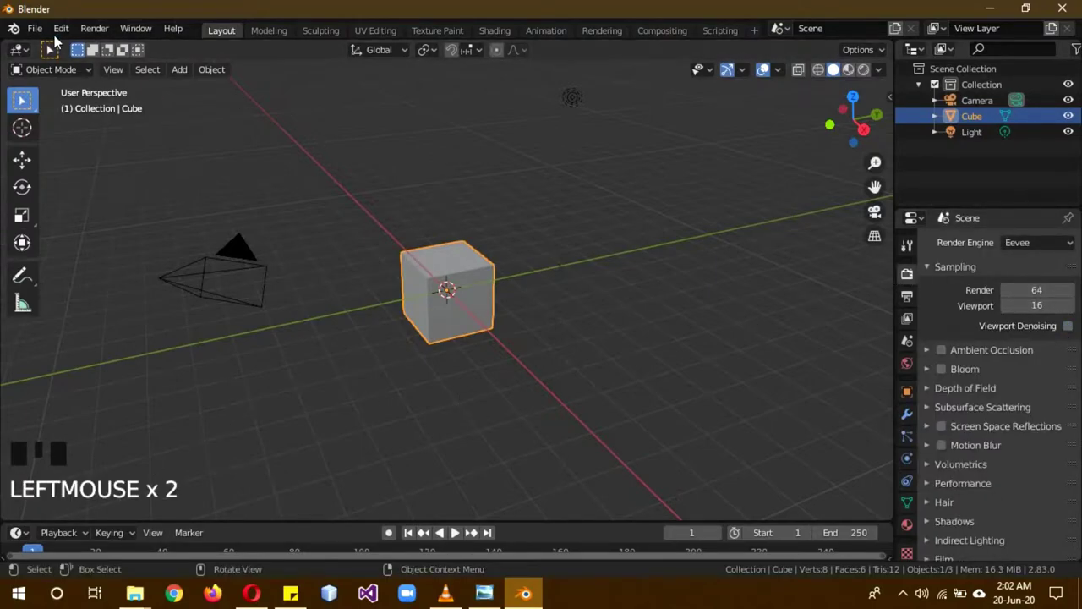
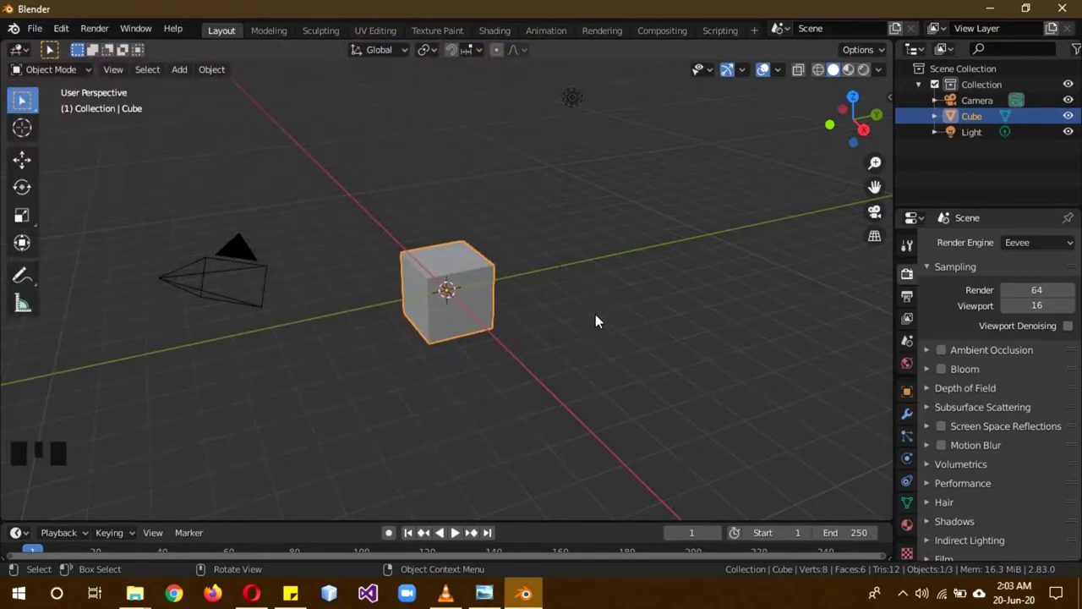
Step: Delete all default objects and switch to the right side view
key("a")
key("a")
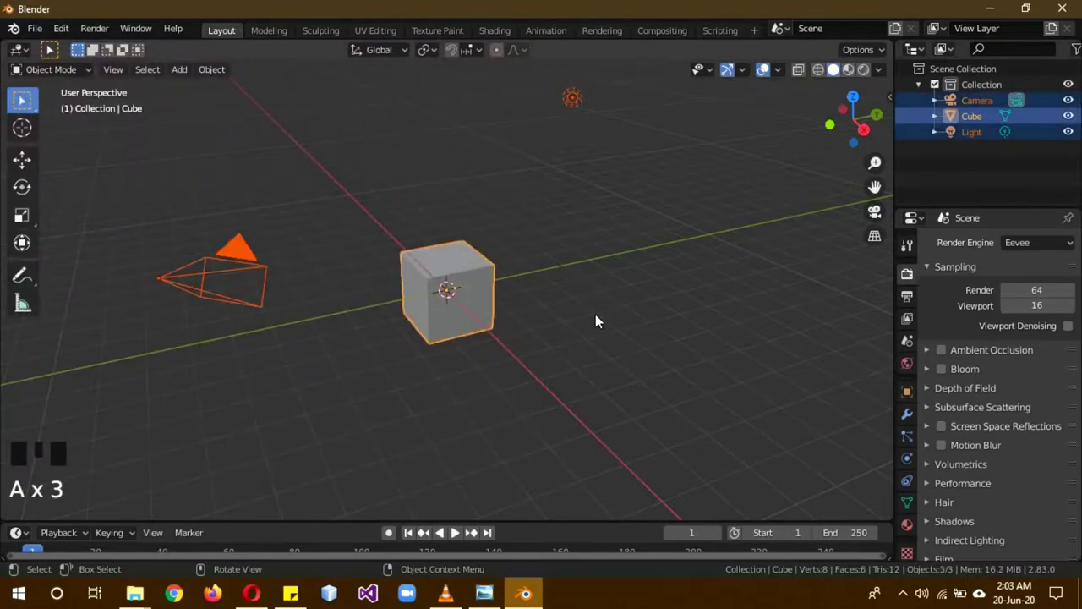
key("x")
left_click_drag(463, 343, 499, 366)
key("KP_3")
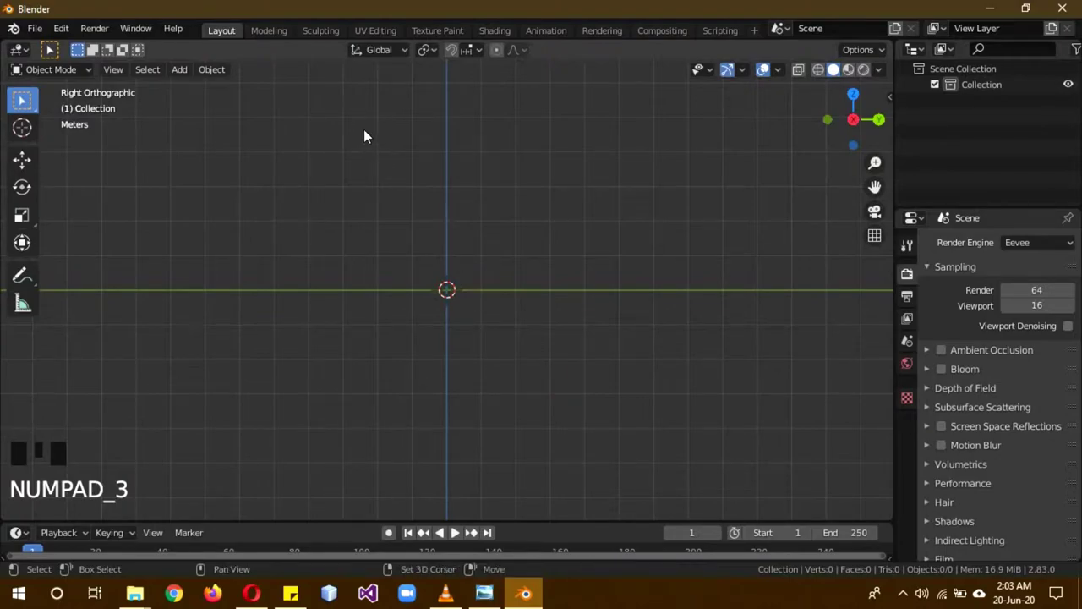
Step: Add met1.png as a reference image in side view
key("shift+a")
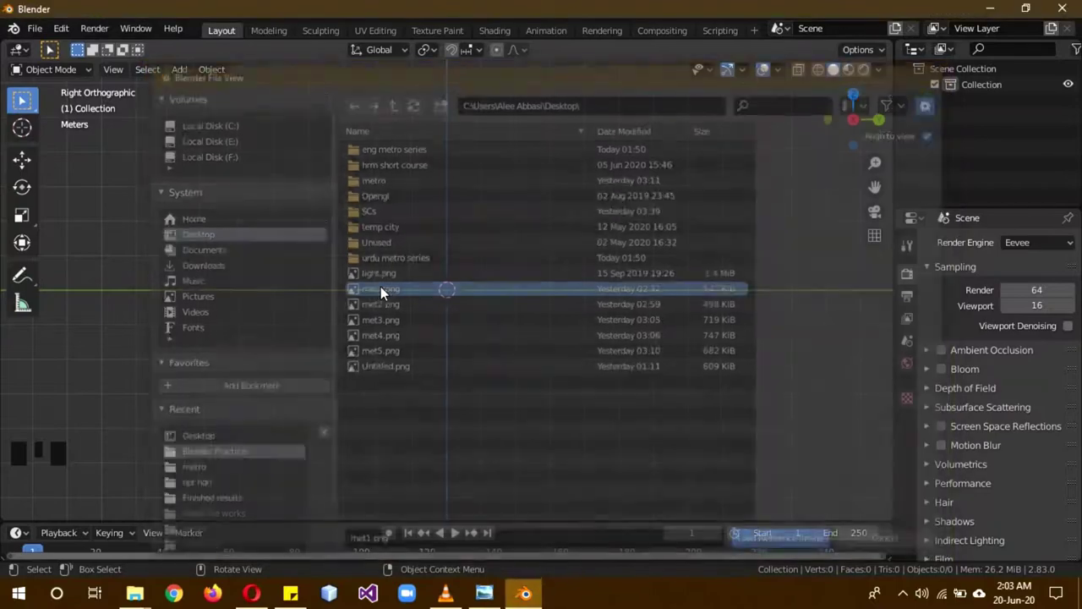
scroll("up", 3)
Step: Scale the reference image up 2x, enable transparency and set its opacity to 0.5
key("s")
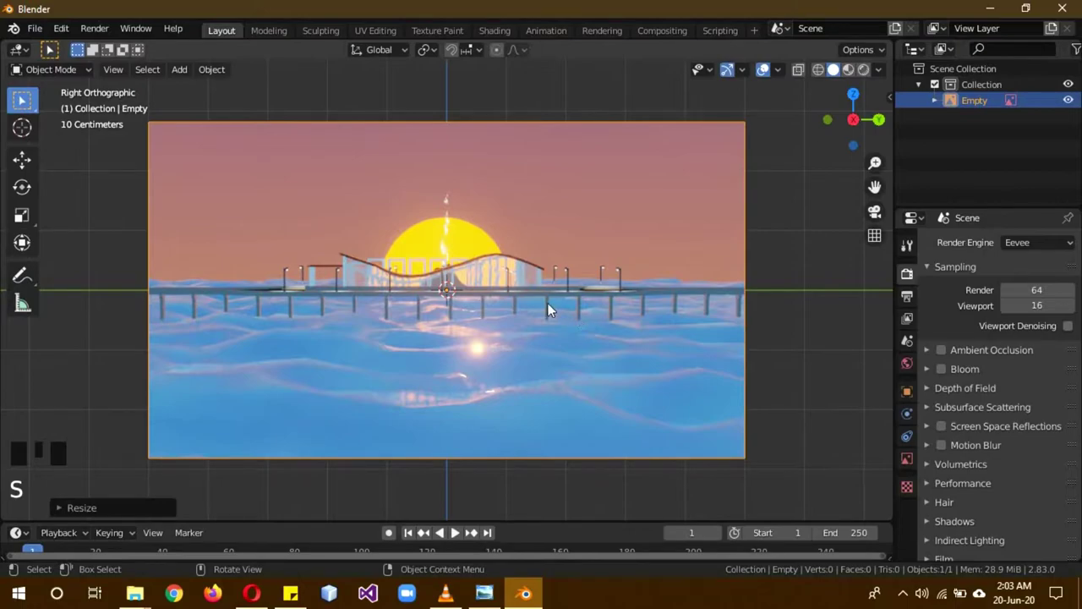
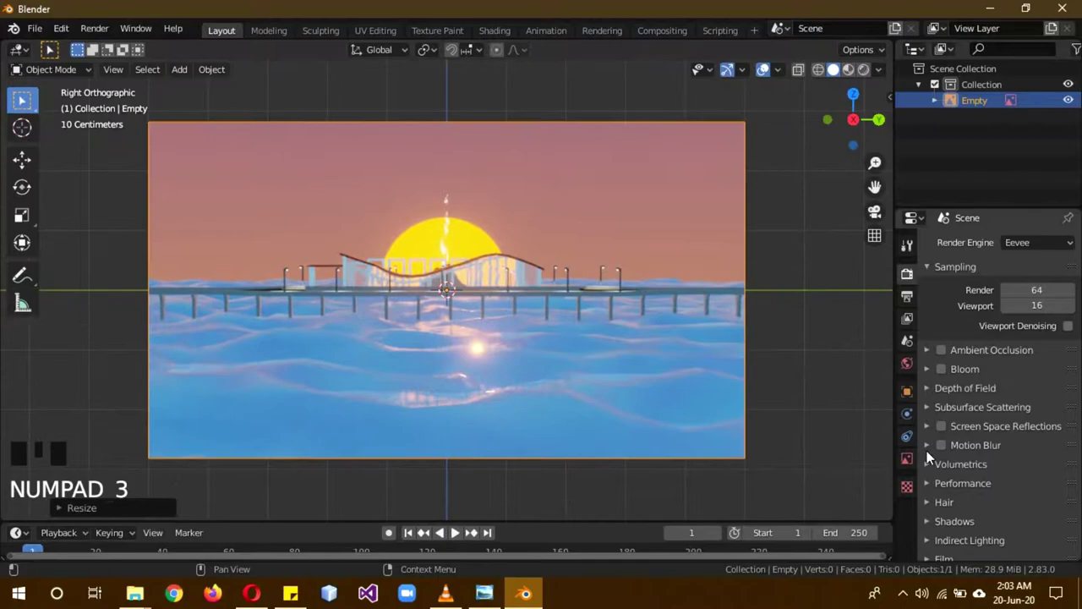
left_click(917, 465)
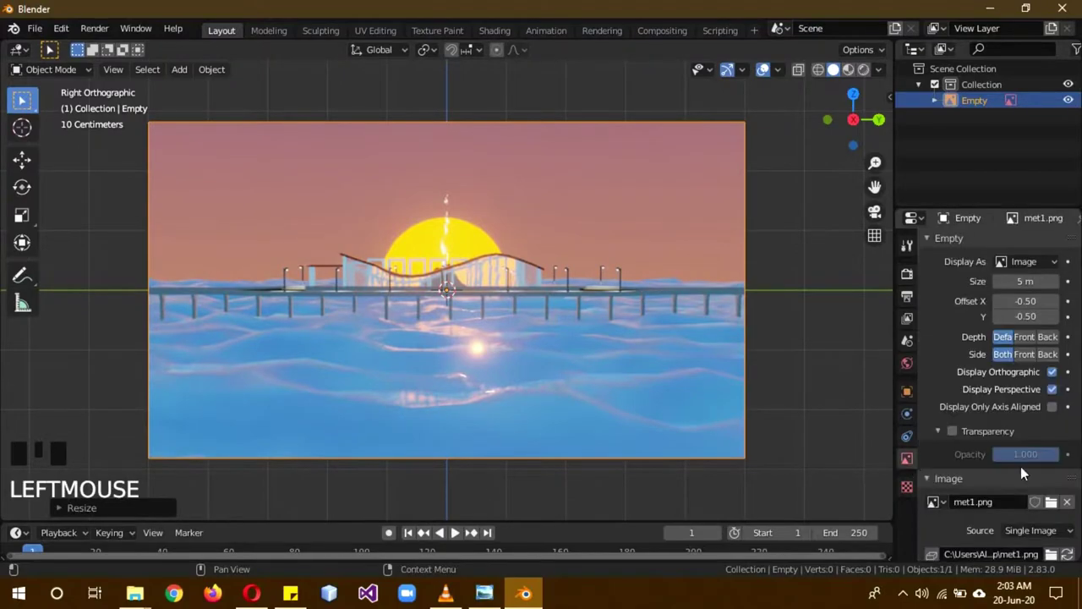
left_click_drag(979, 434, 950, 432)
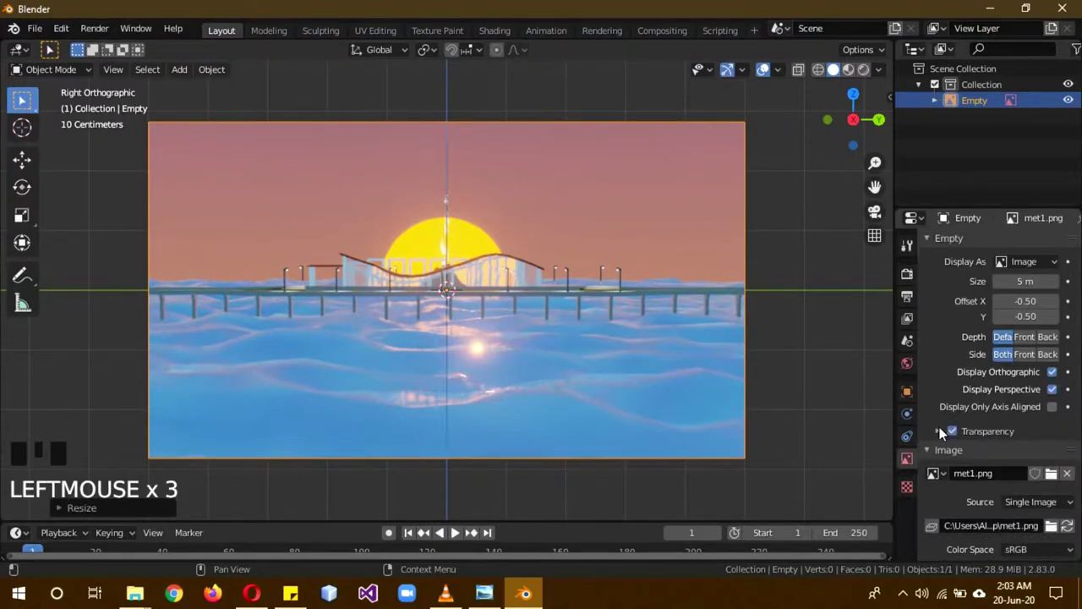
left_click_drag(939, 433, 537, 303)
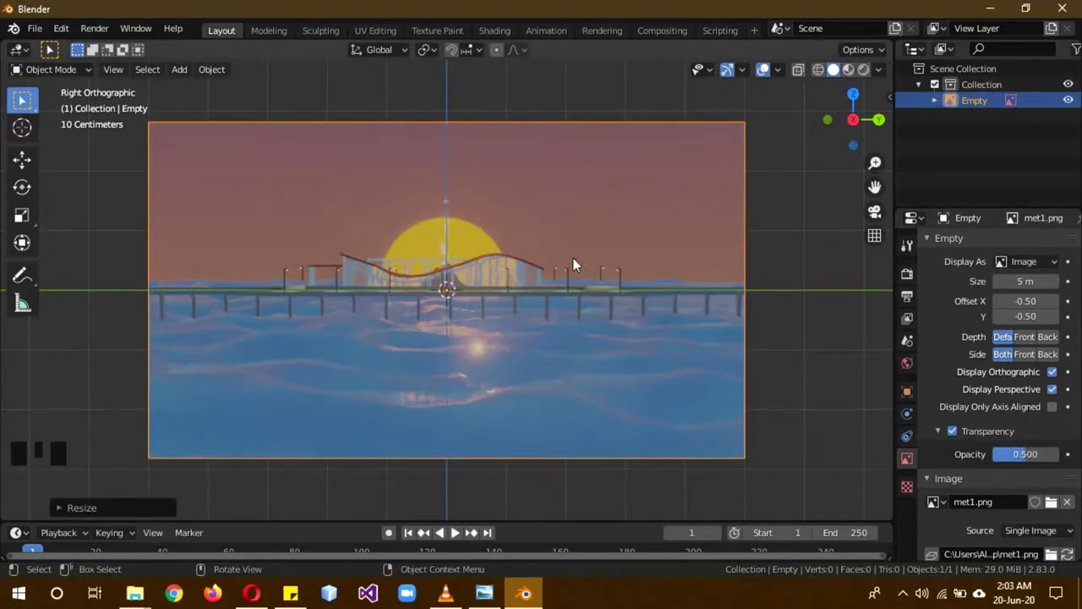
left_click_drag(625, 260, 573, 295)
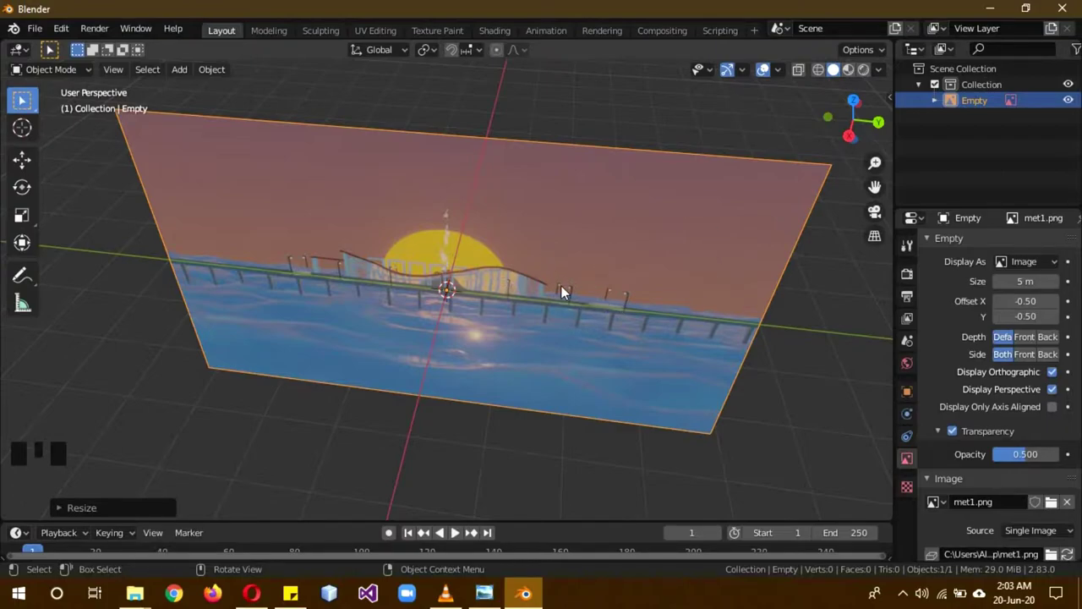
Step: Add a mesh plane in right side view and scale it
key("KP_3")
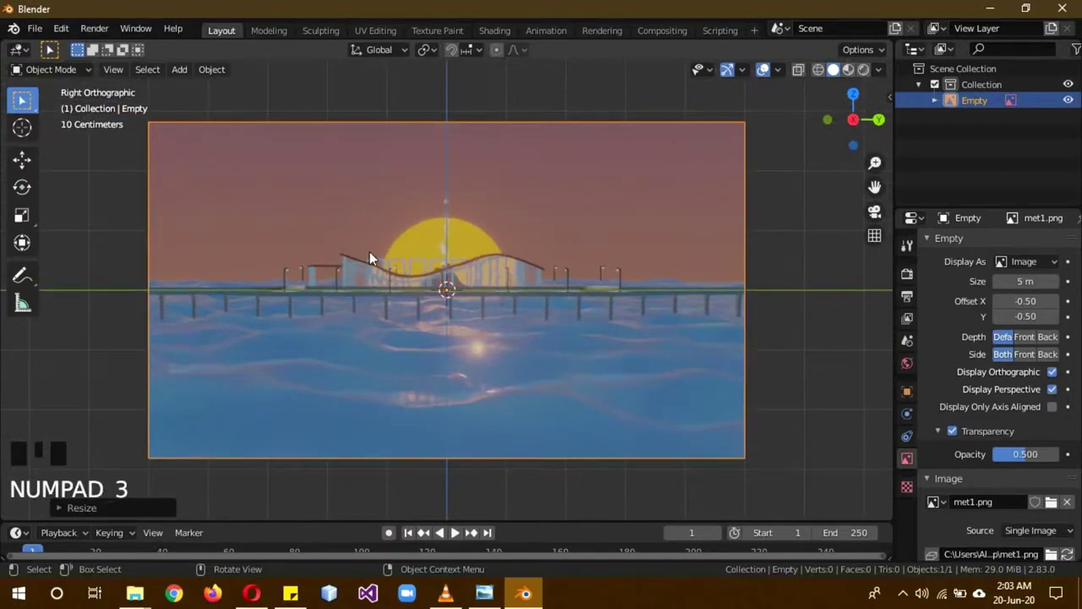
key("shift+a")
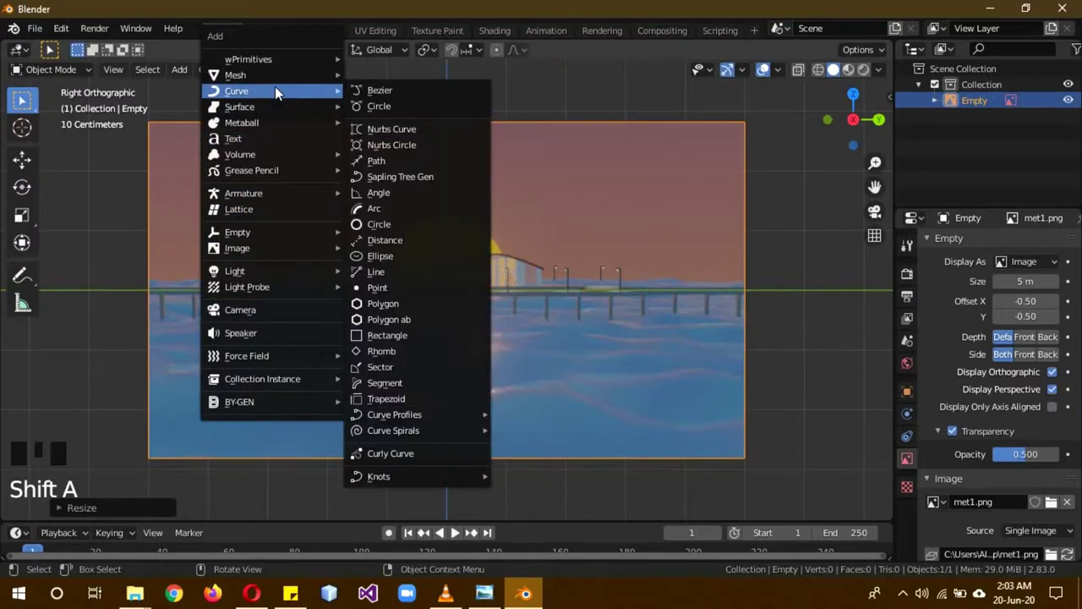
left_click_drag(557, 267, 594, 260)
left_click(594, 256)
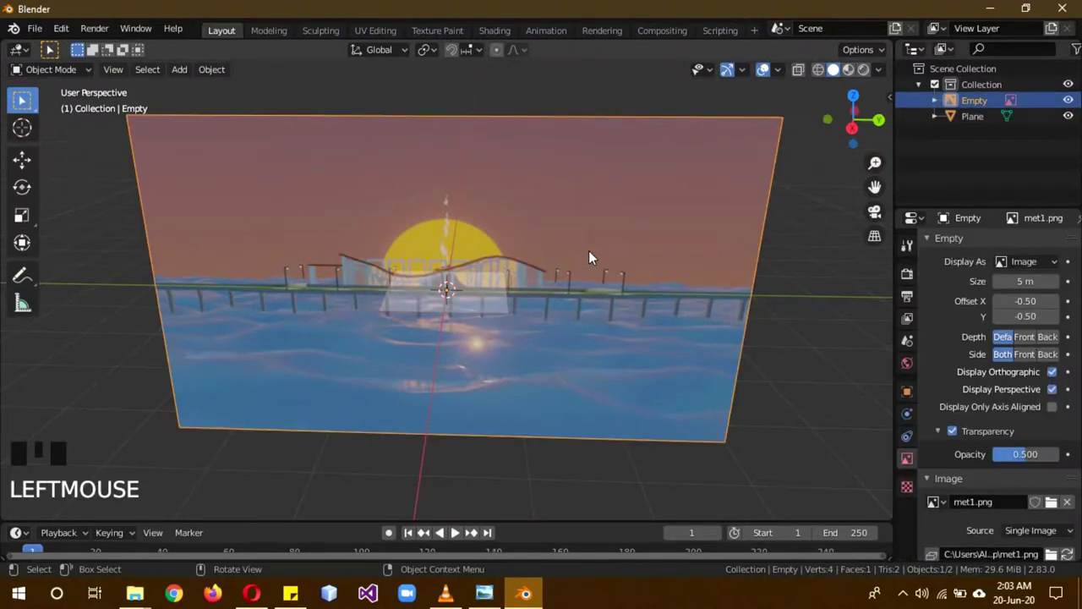
key("s")
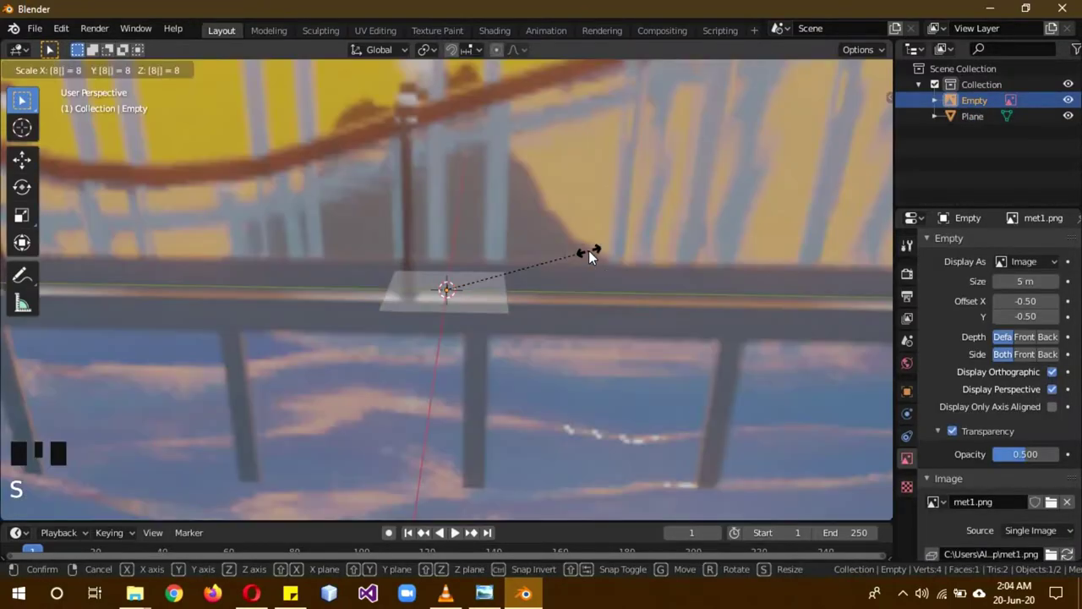
Step: Rename the collection to Station and select the plane
scroll("down", 3)
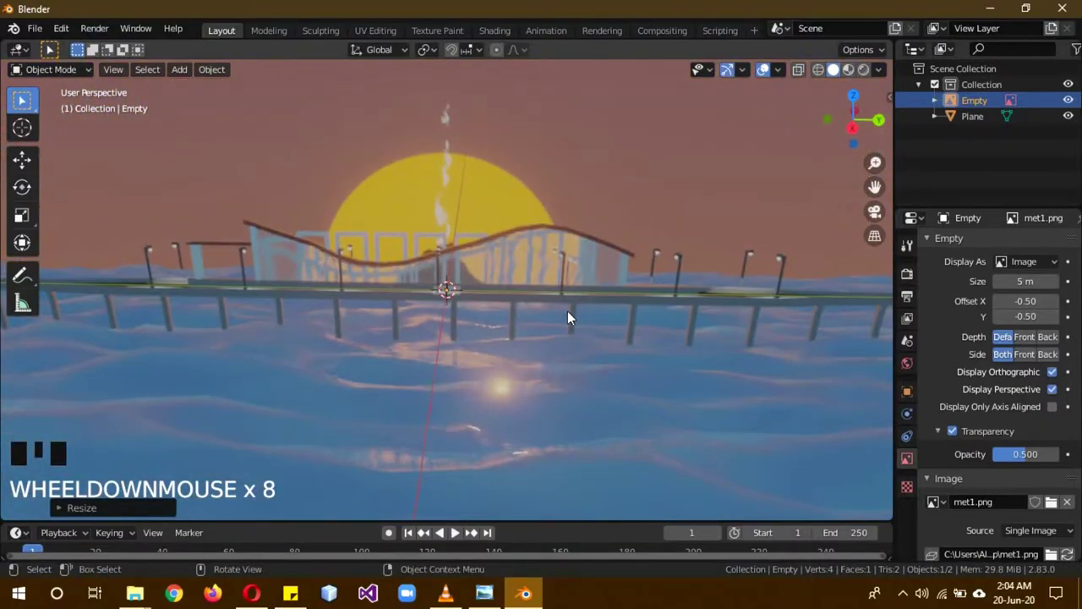
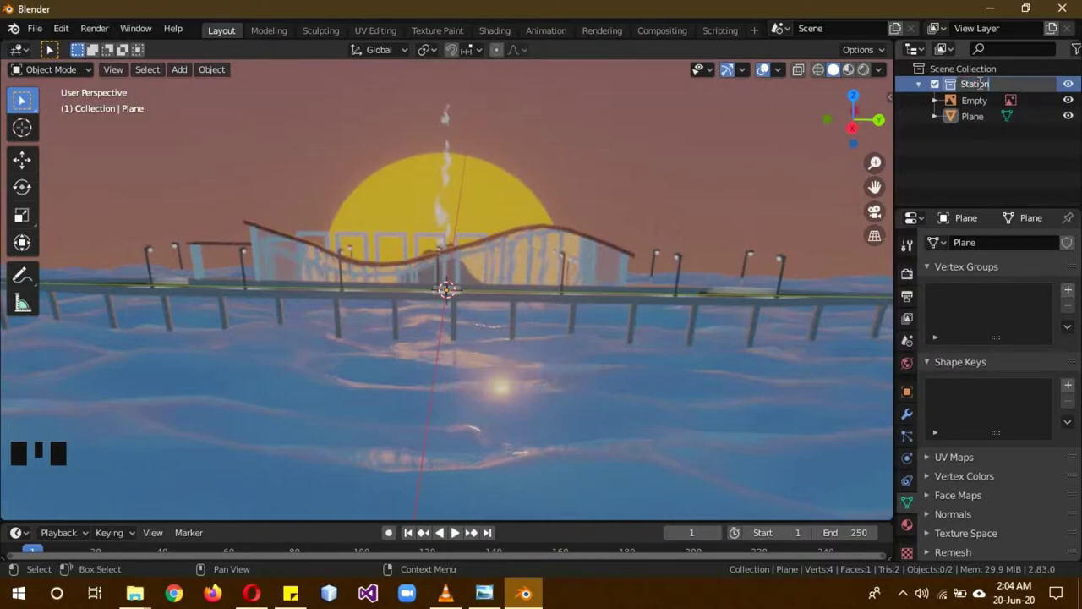
scroll("down", 3)
scroll("up", 3)
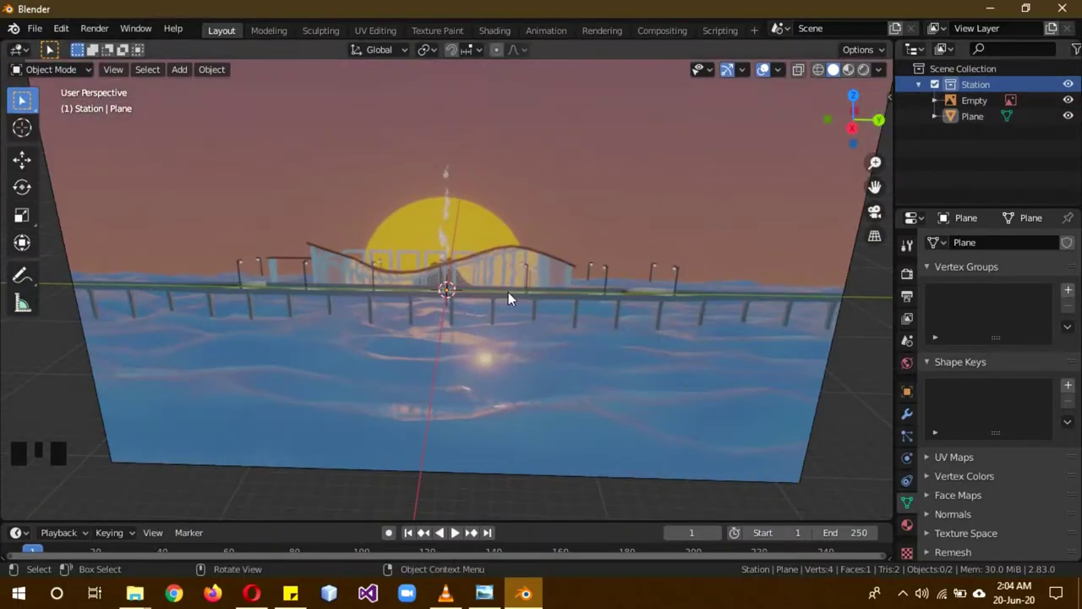
left_click(444, 296)
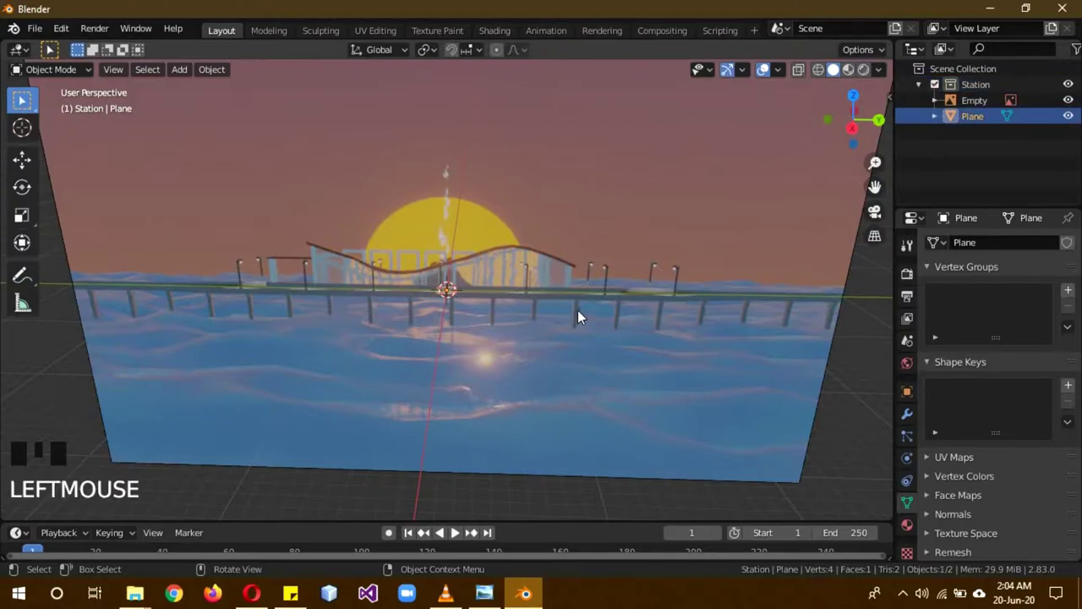
Step: Start resizing the plane into a long roof strip
key("b")
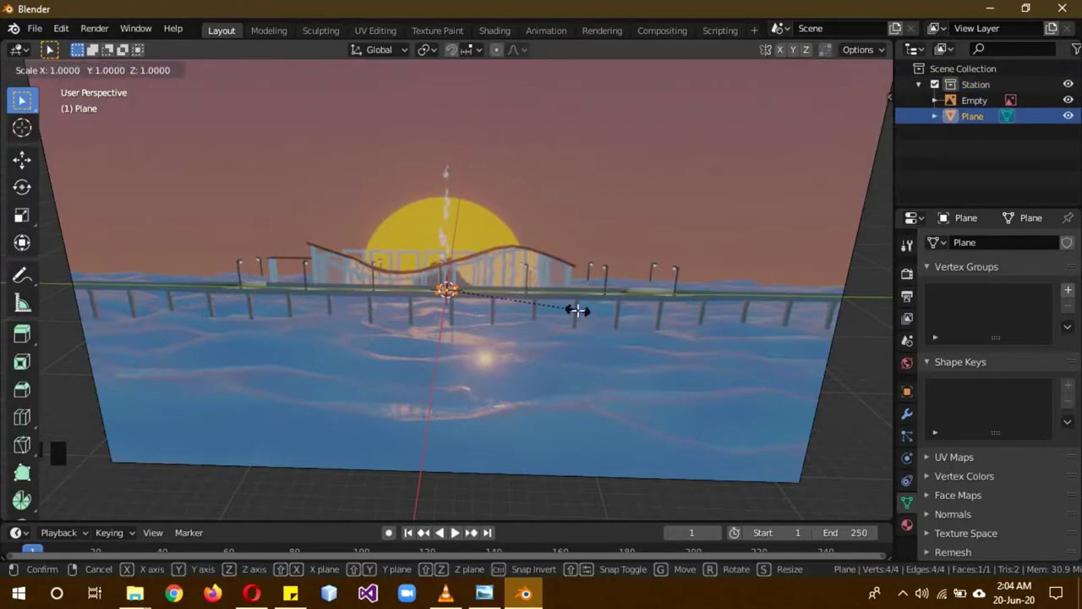
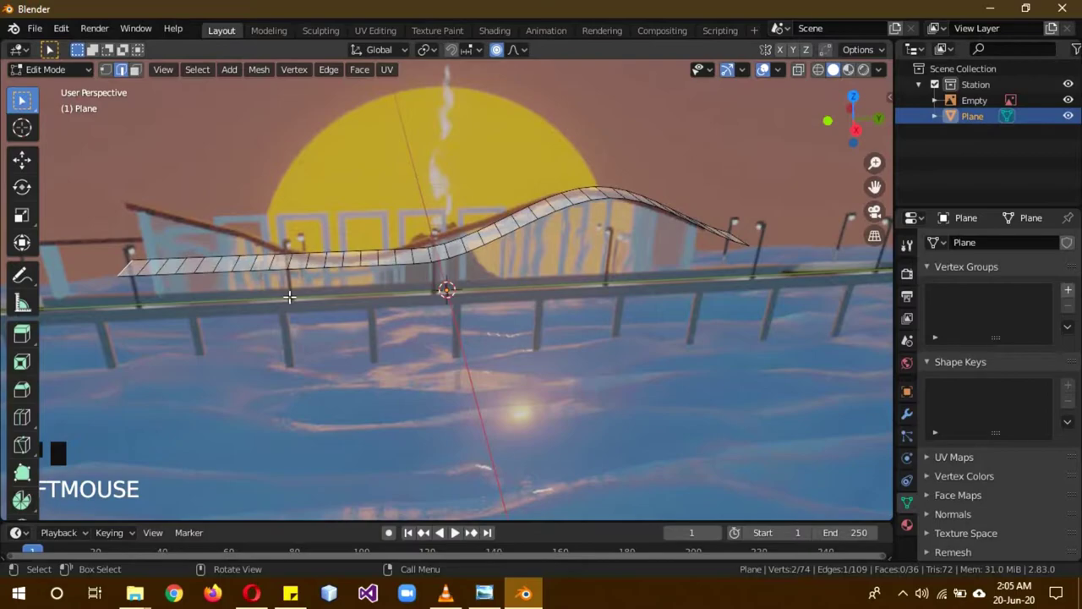
Step: Smooth-move vertices in right view to shape the roof wave, then leave Edit Mode
key("KP_3")
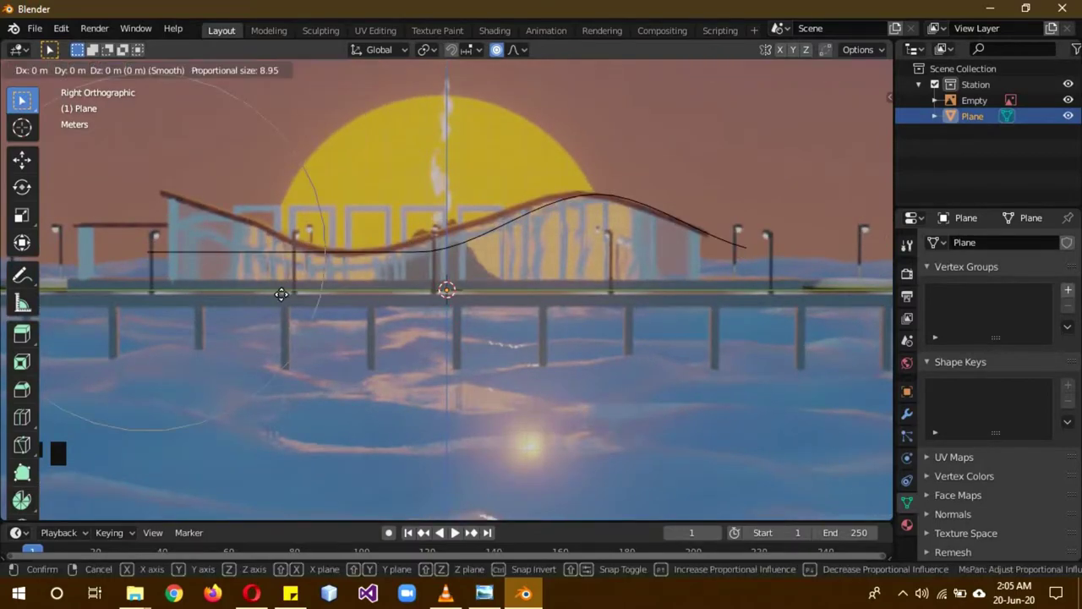
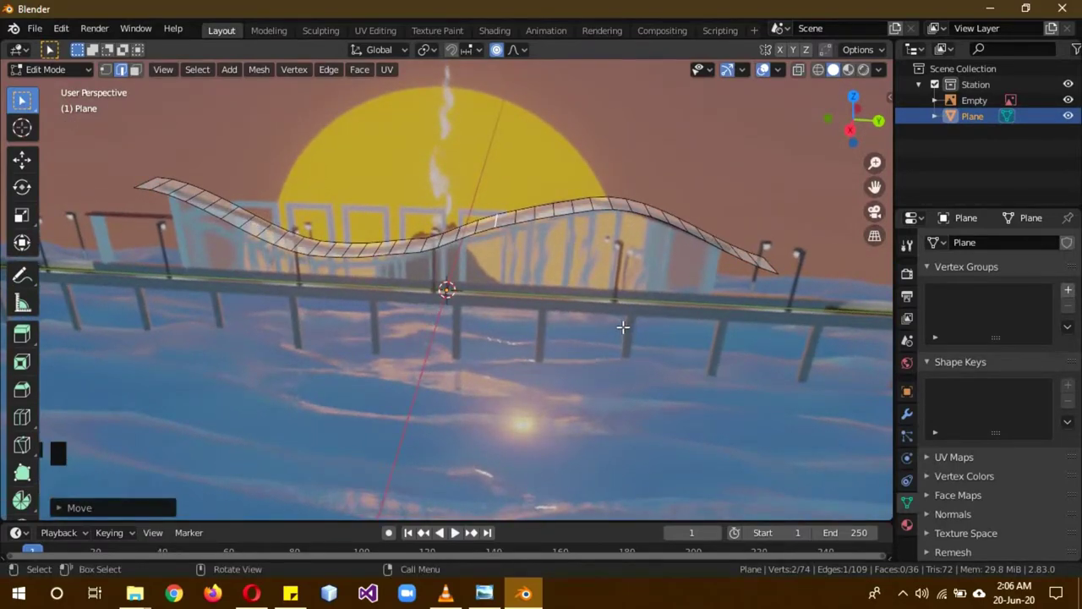
key("Tab")
Step: Scale the wavy roof strip about 1.67x along the X axis into a broad sheet
left_click_drag(659, 304, 1019, 109)
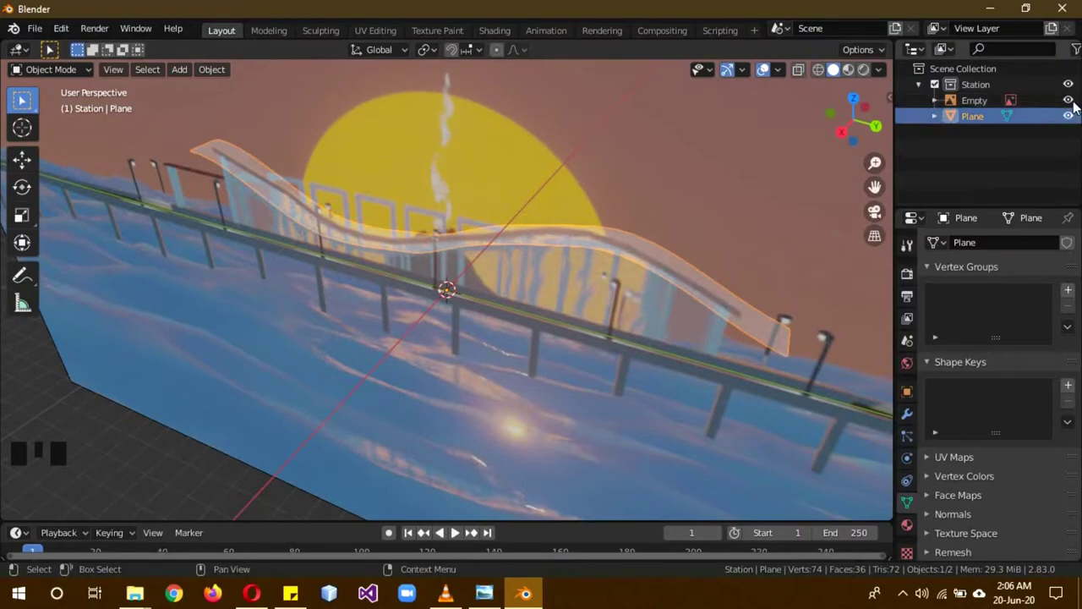
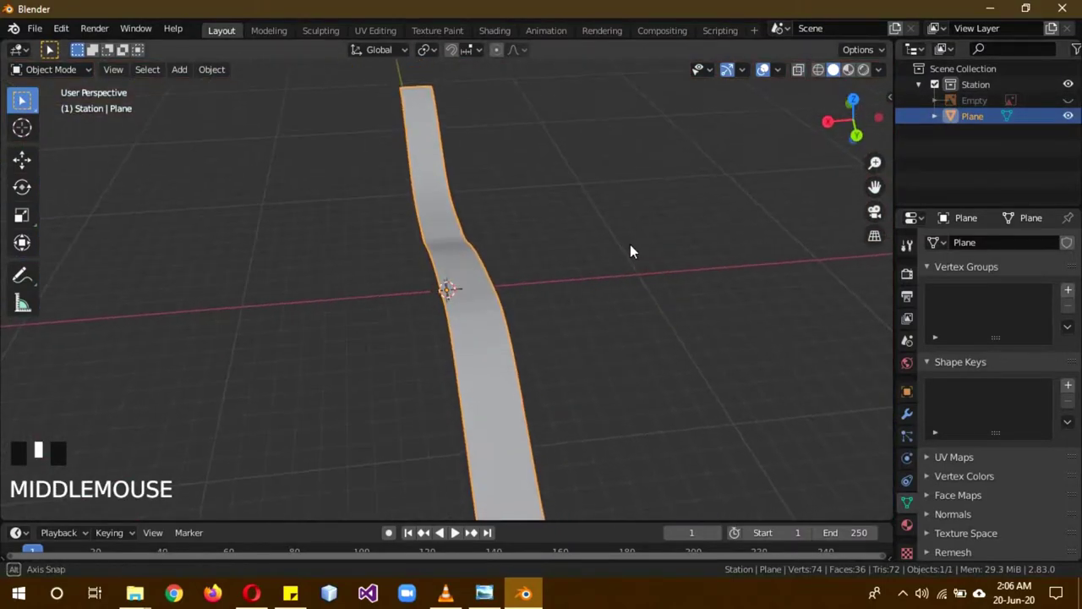
key("s")
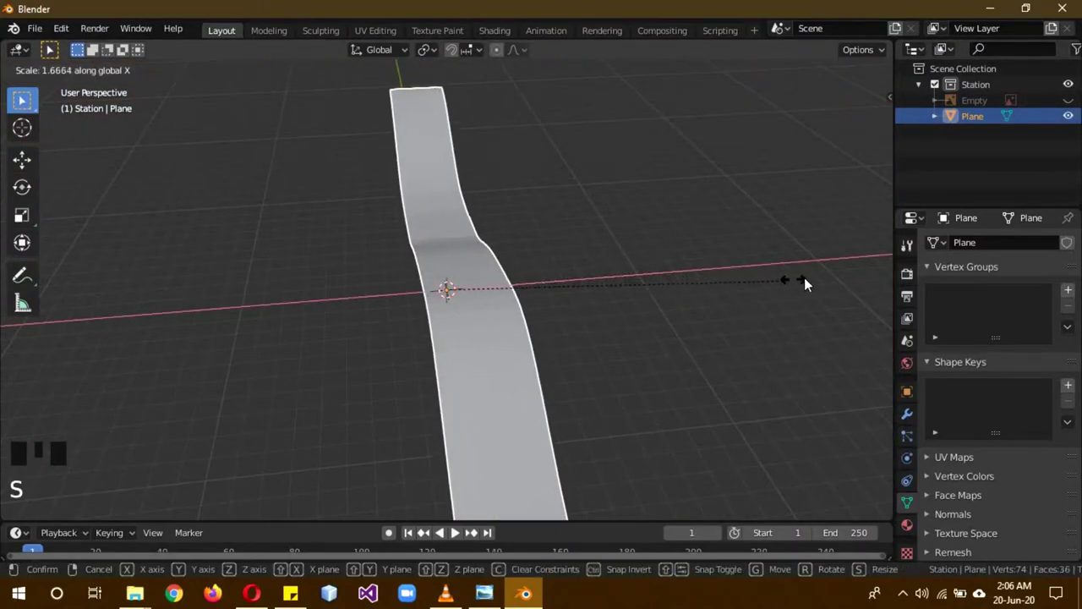
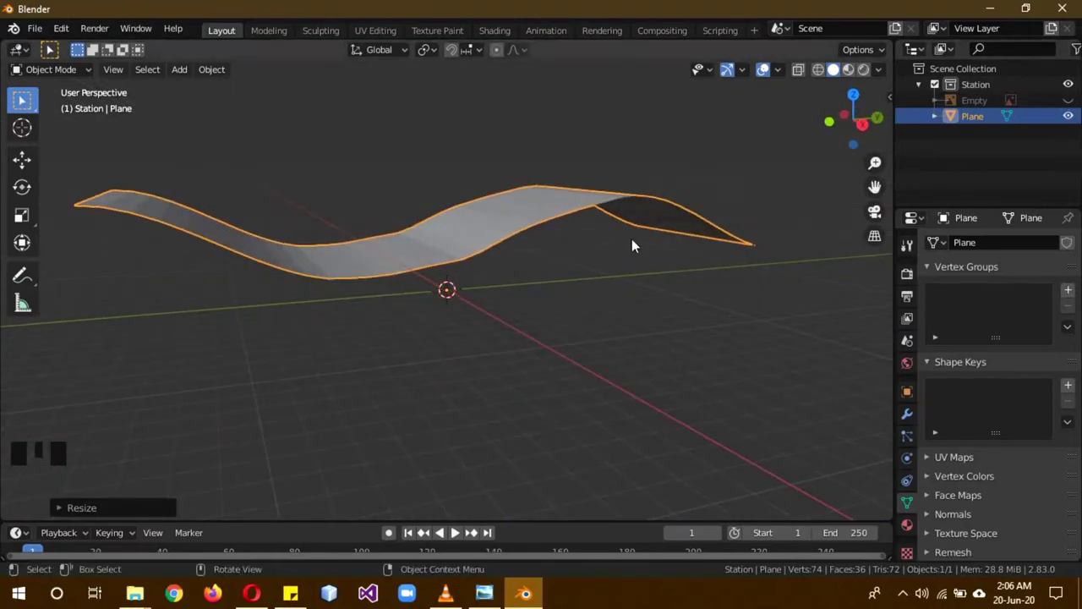
left_click_drag(609, 298, 601, 305)
Step: Enter Edit Mode on the strip and show the reference Empty again
key("b")
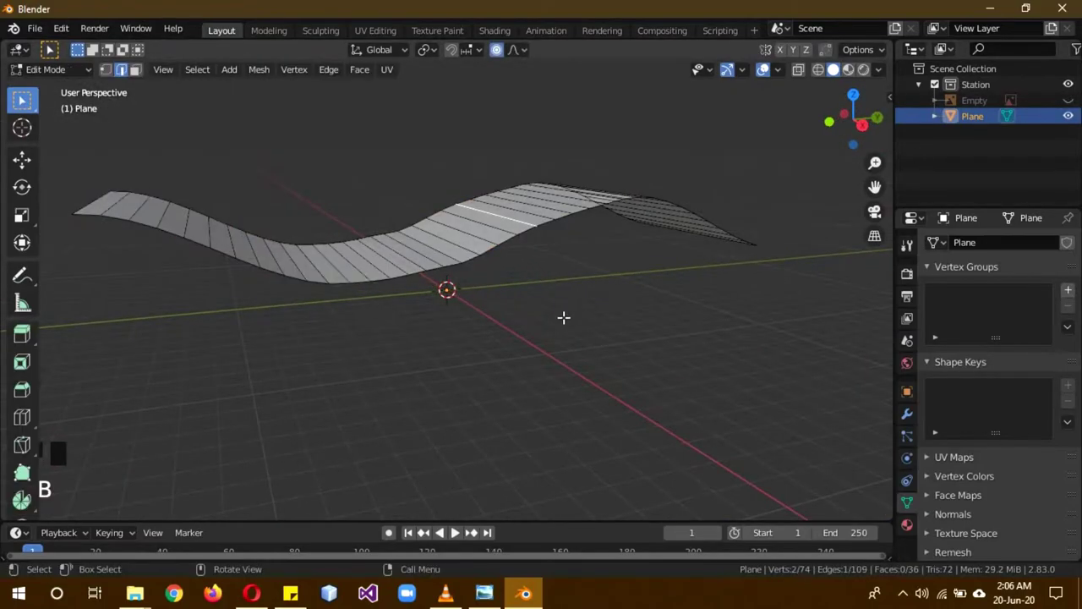
left_click(1069, 104)
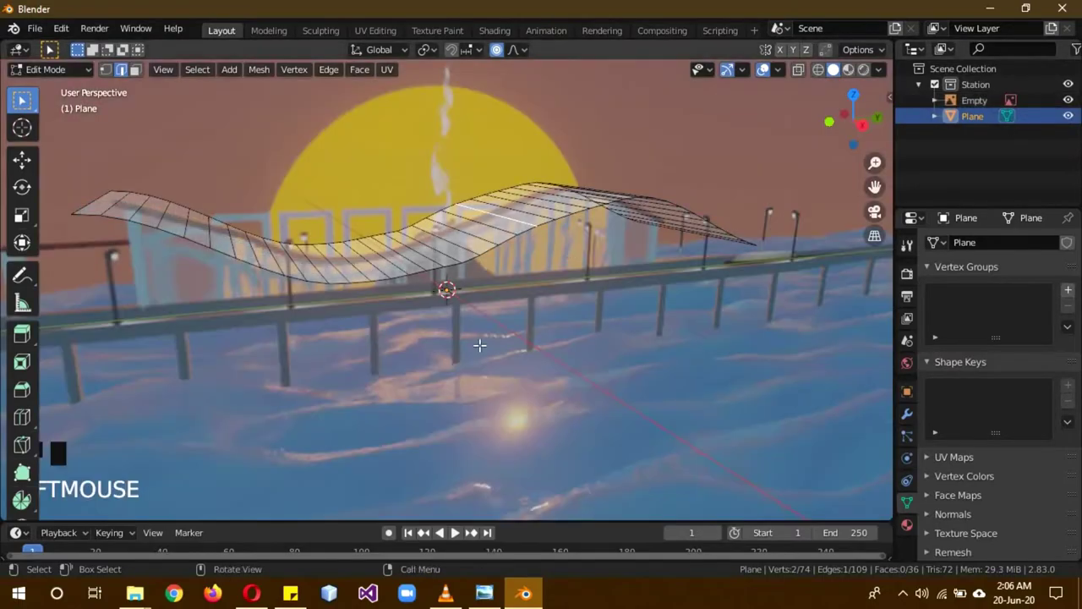
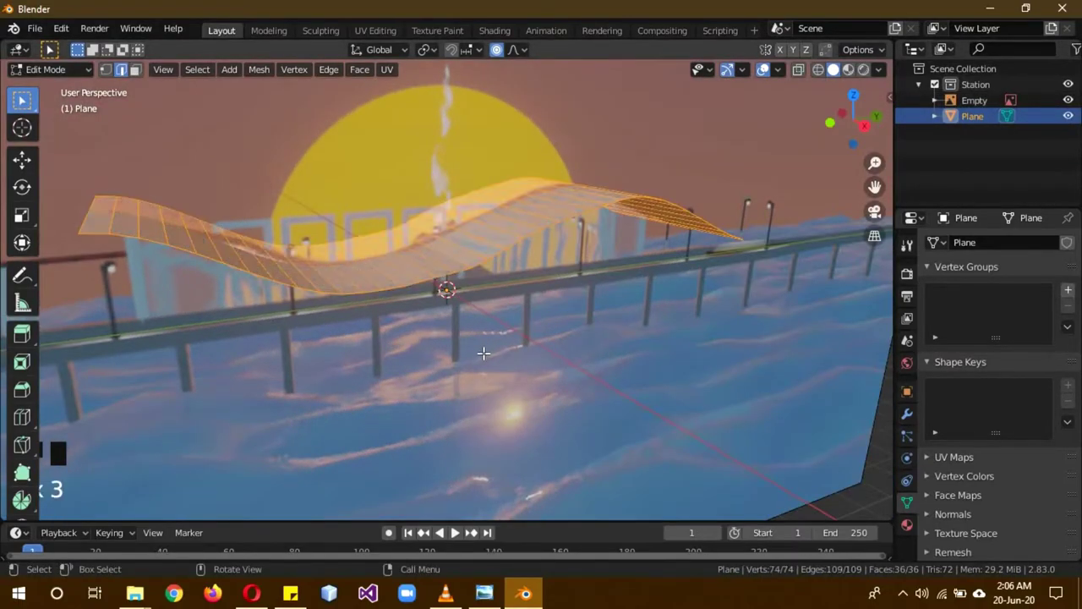
Step: Extrude the roof sheet into a thick wavy slab and hide the reference Empty
key("KP_3")
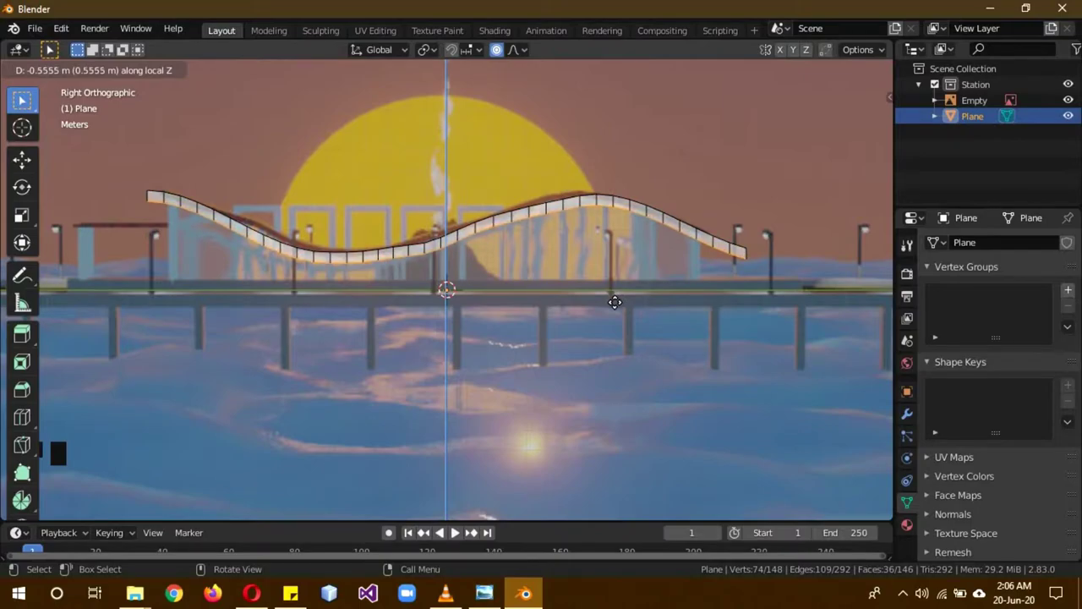
left_click_drag(679, 273, 663, 318)
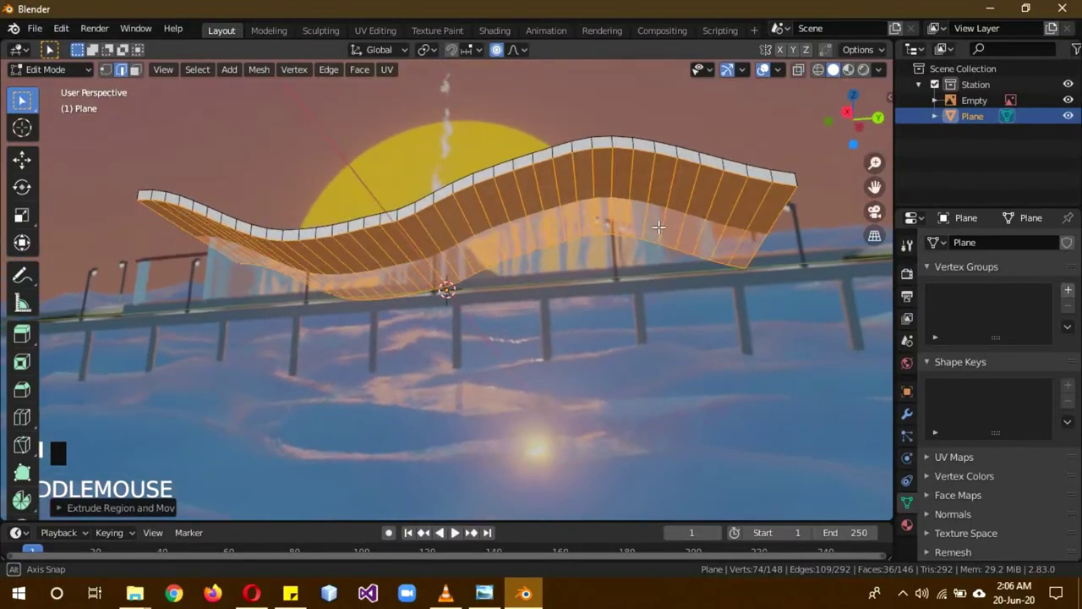
left_click(1064, 107)
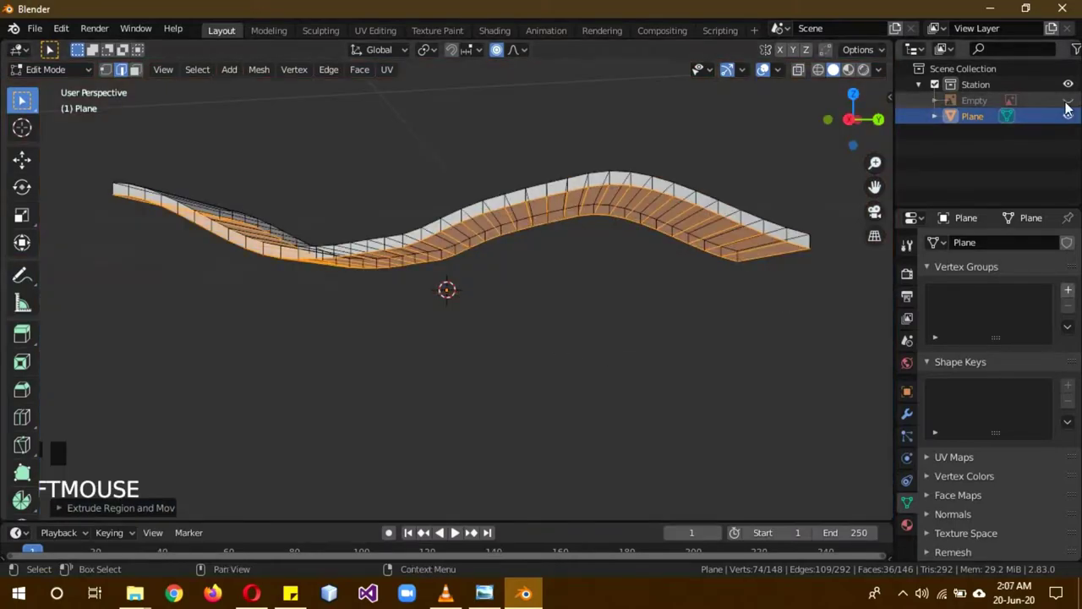
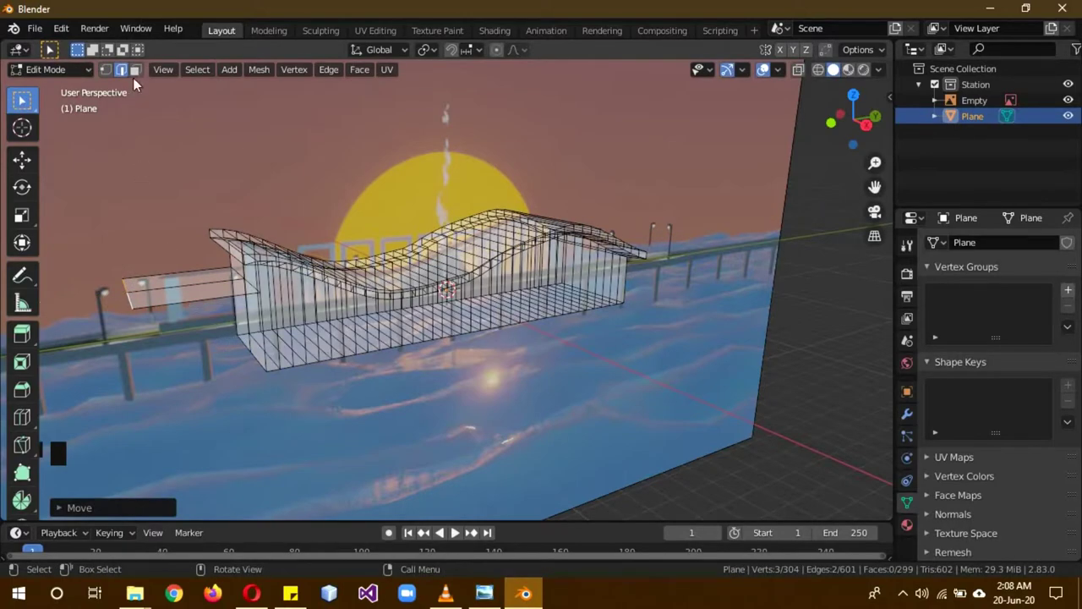
Step: Circle-select the ledge vertices and toggle X-ray to check hidden geometry
left_click(143, 79)
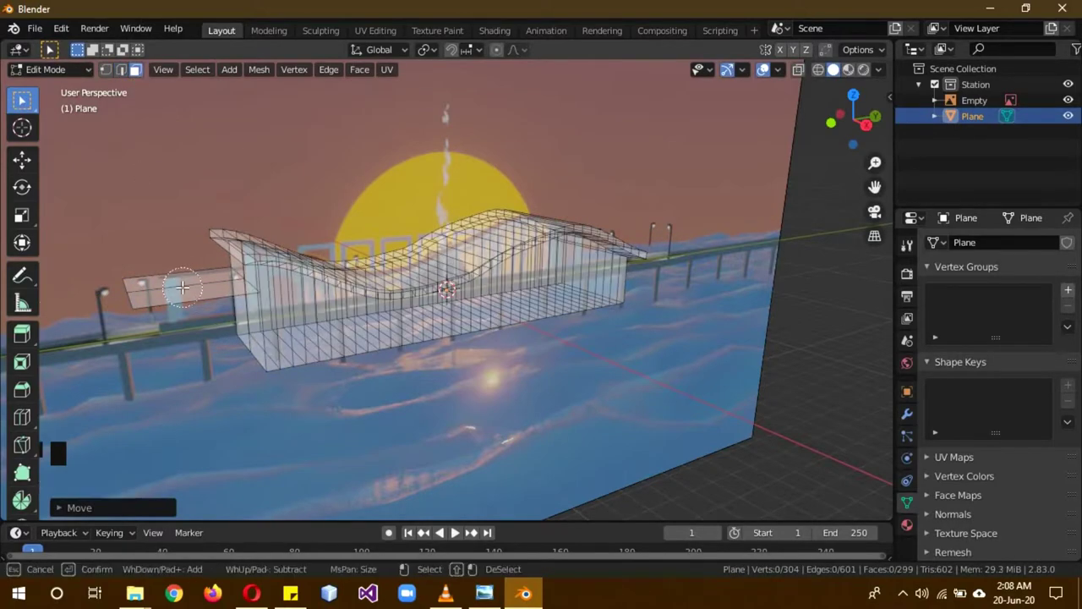
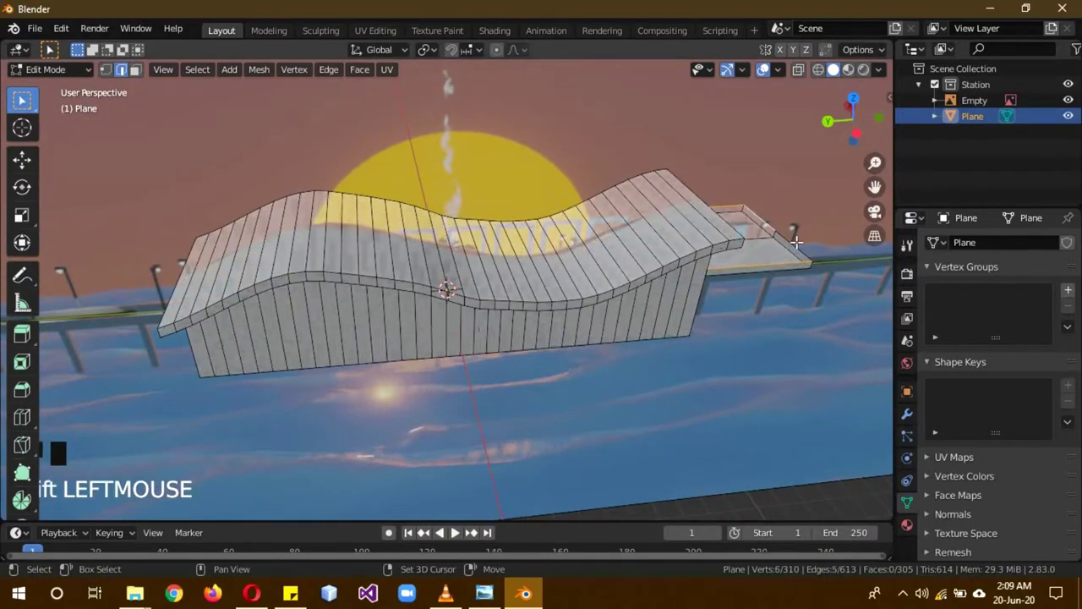
left_click(798, 243)
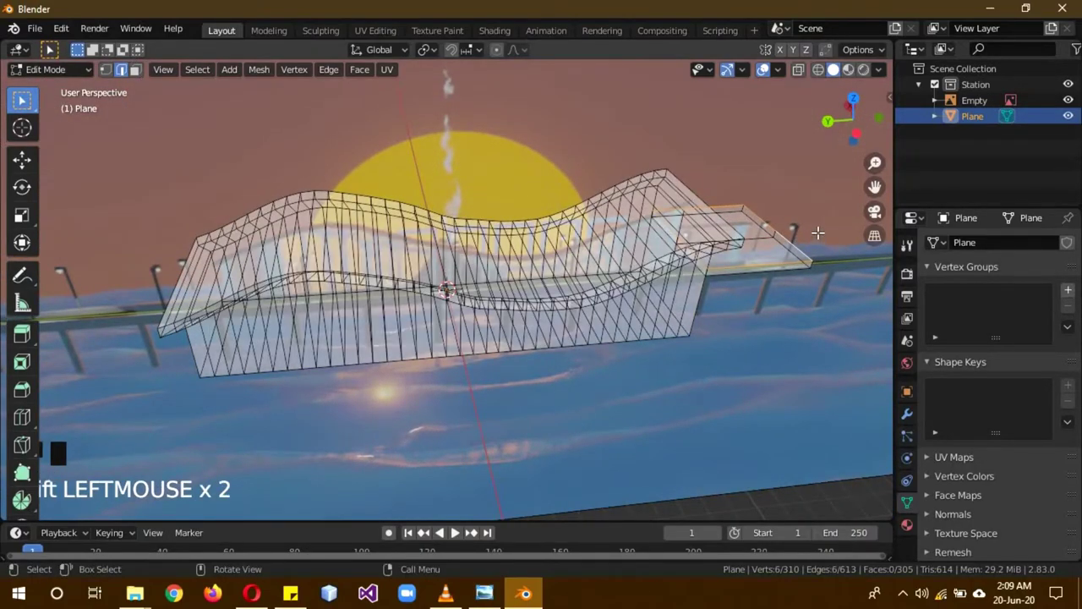
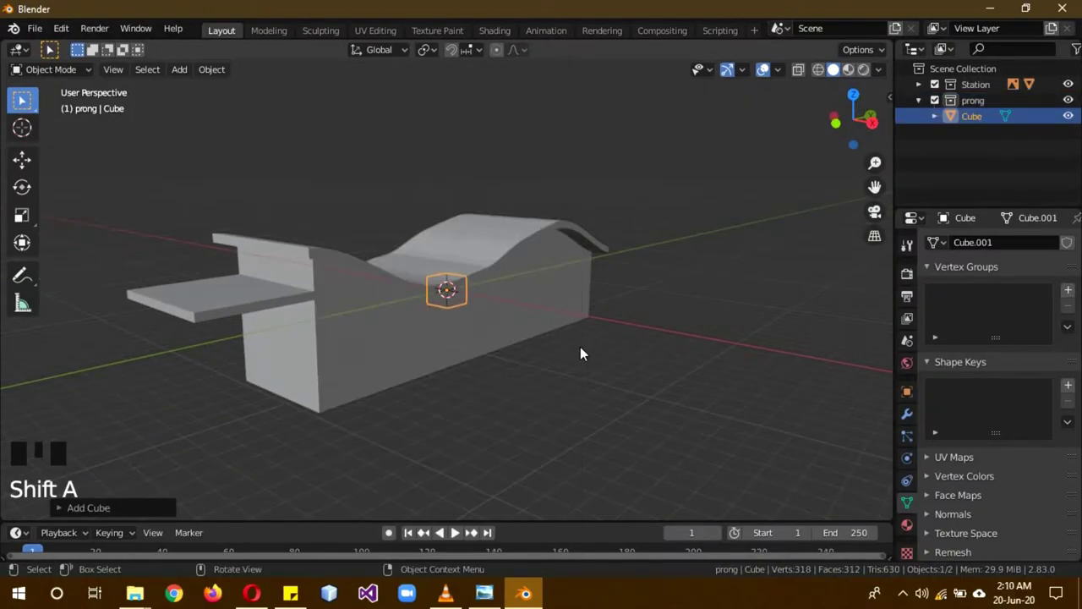
Step: Raise the new cube above the station roof along Z and flatten it vertically
key("g")
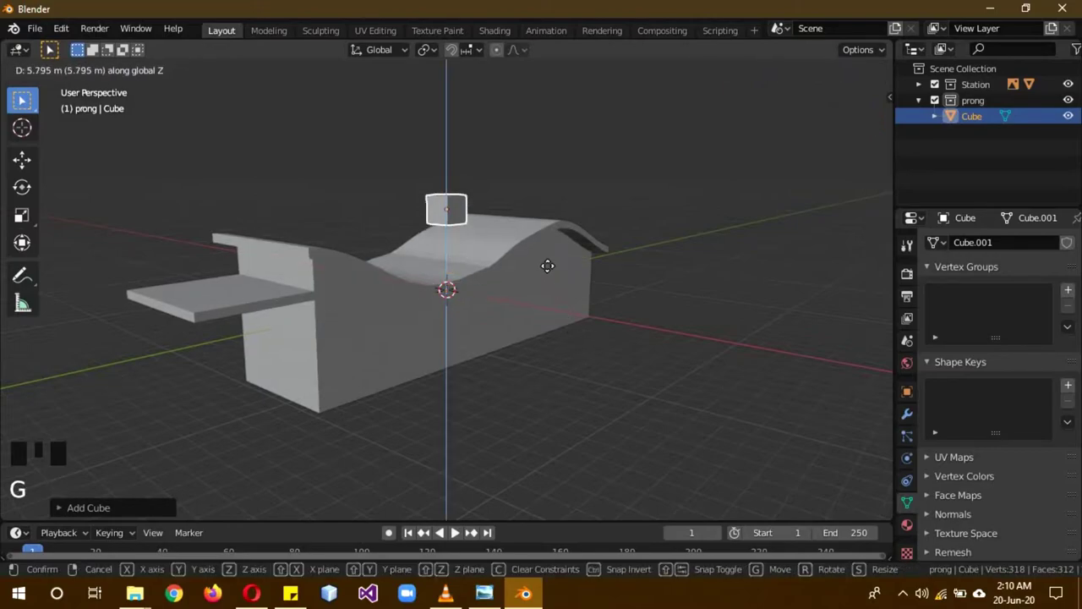
key("s")
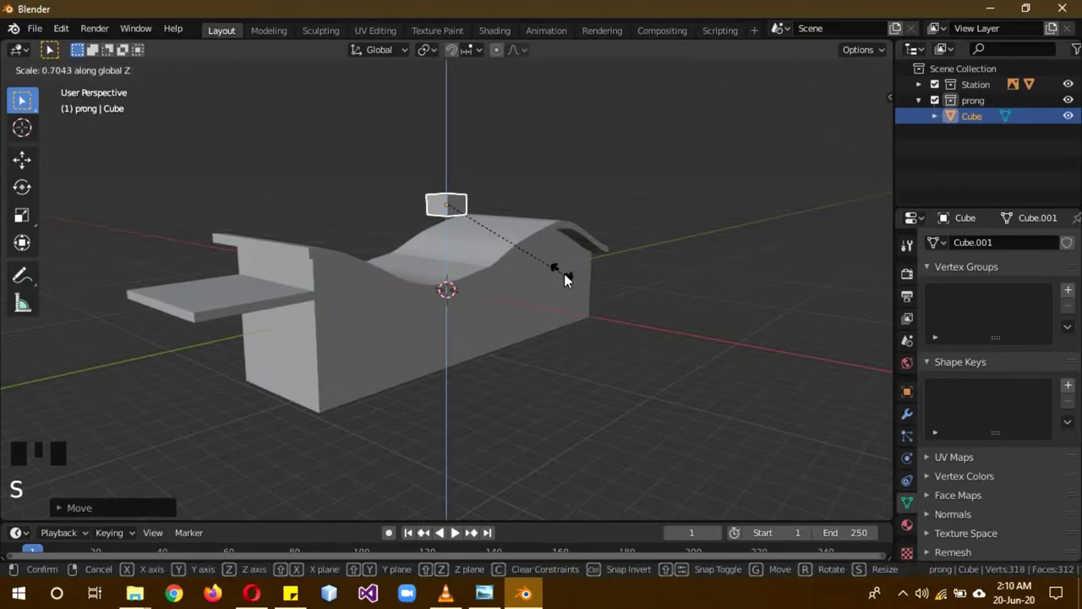
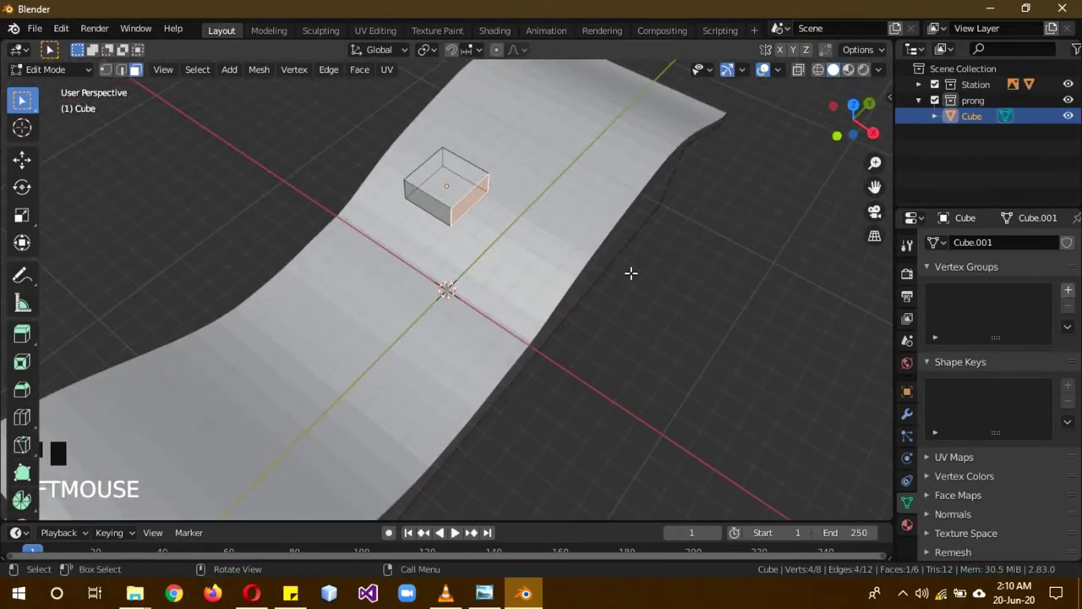
Step: Undo a mistaken extrusion, then extrude one cube face about 4 m along X above the roof
key("KP_7")
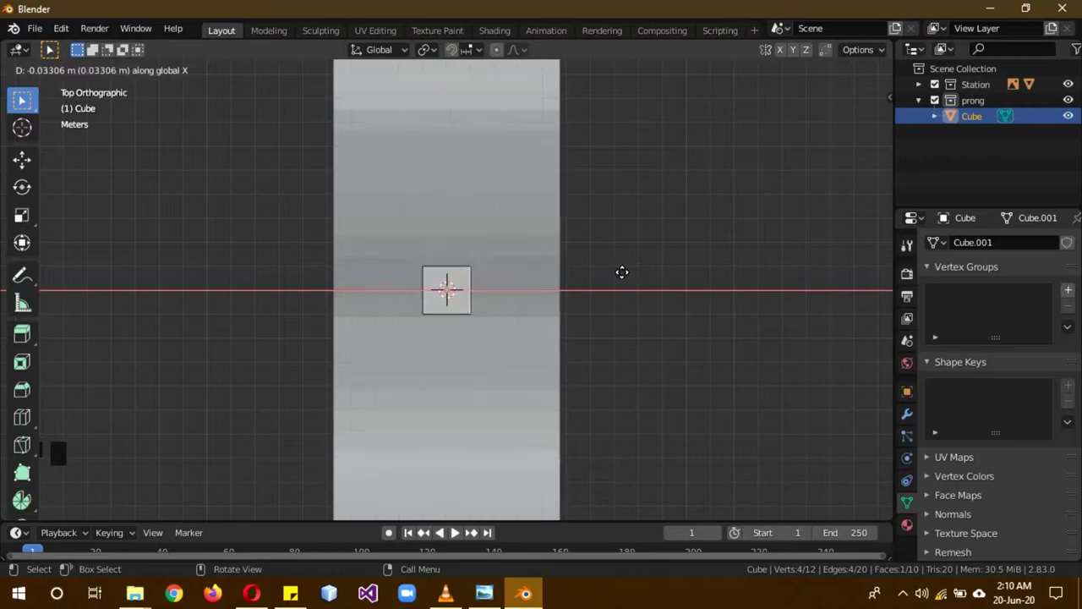
key("z")
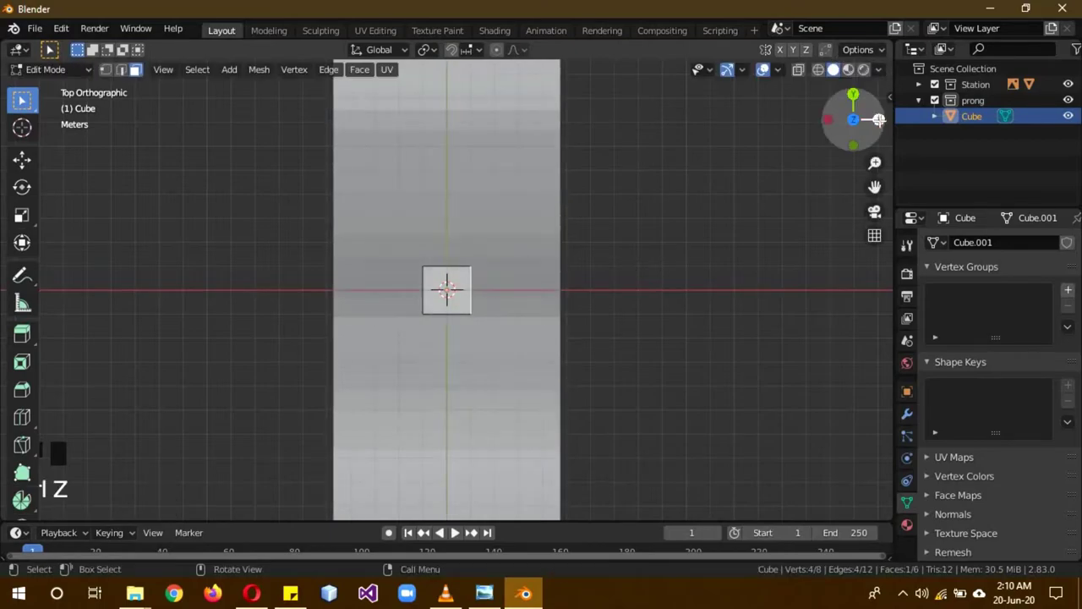
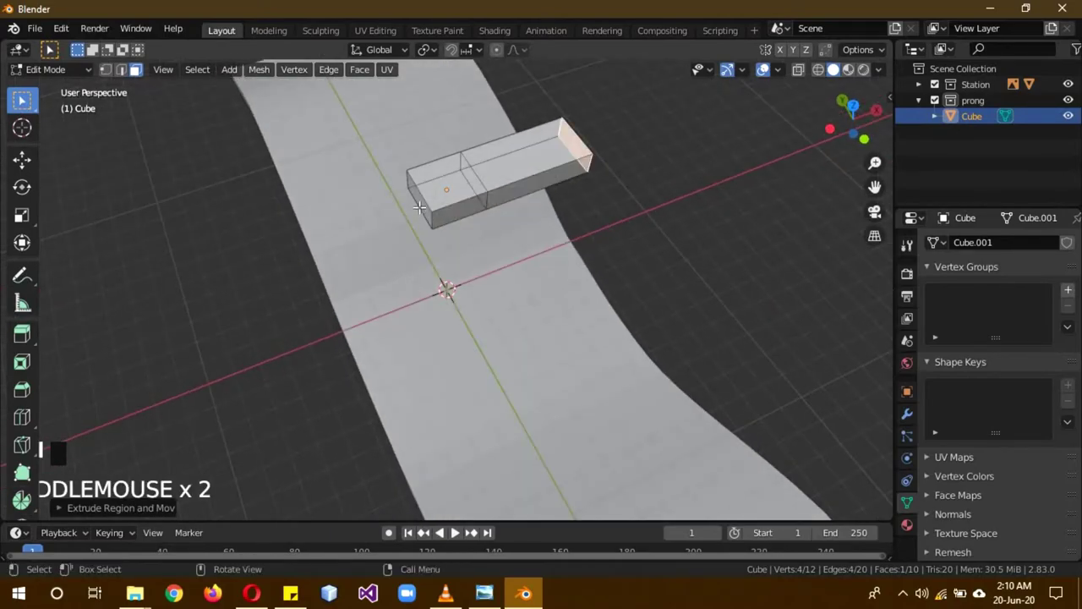
left_click(423, 202)
key("KP_7")
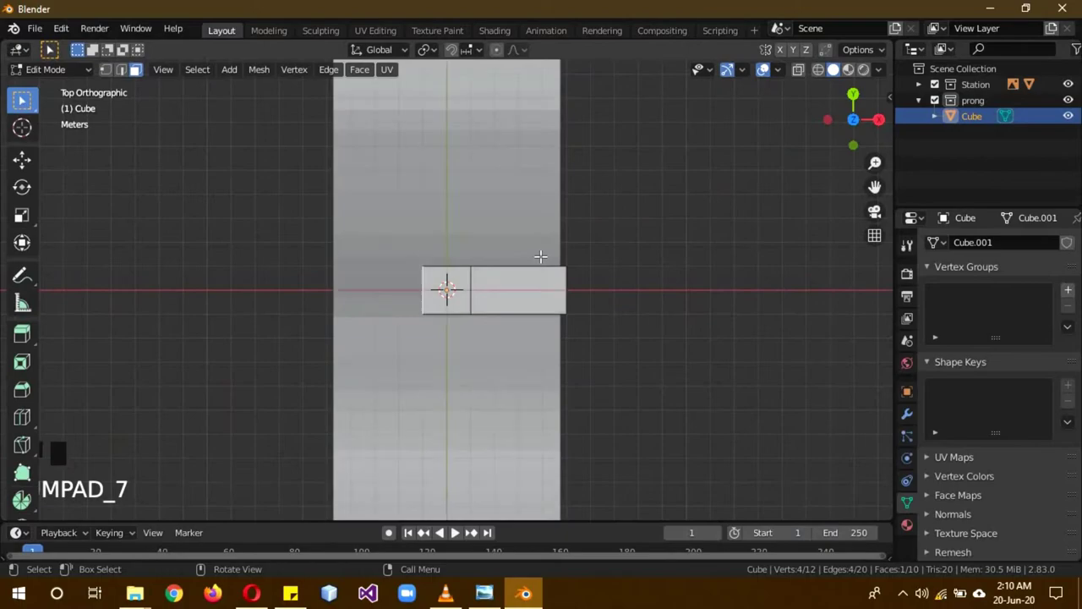
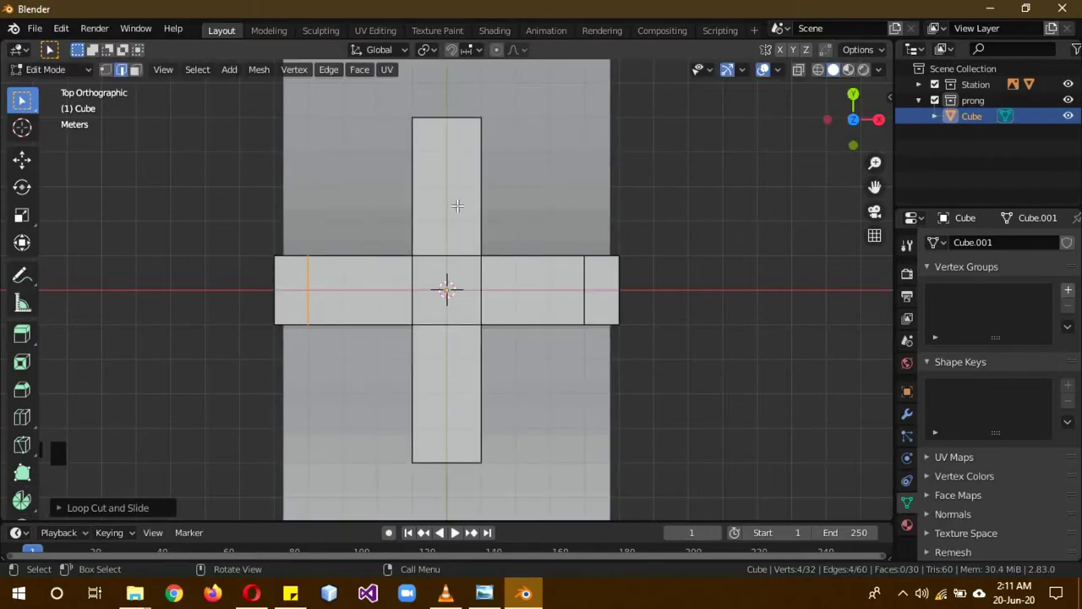
Step: Add loop cuts near the ends of the cross's arms and slide one along the upper arm
key("ctrl+r")
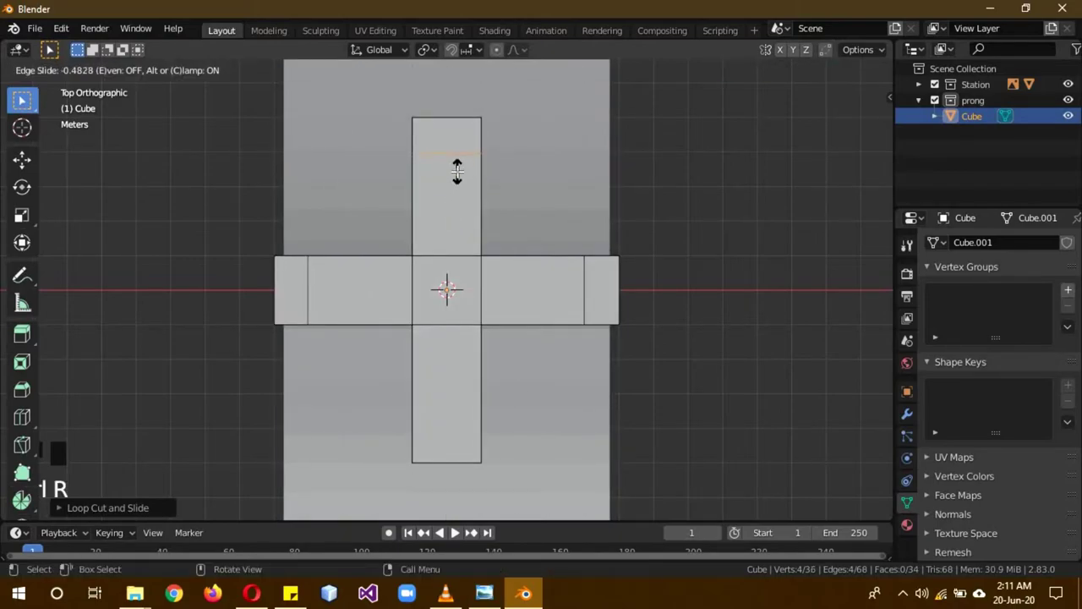
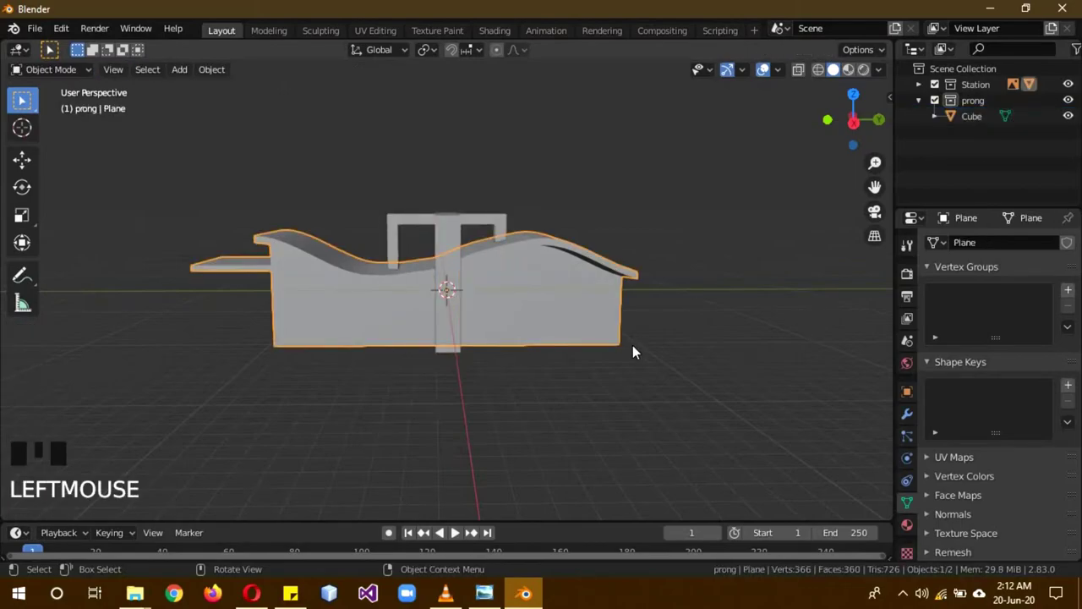
Step: Stretch the station shell wider, then select the prong frame cube for editing
key("s")
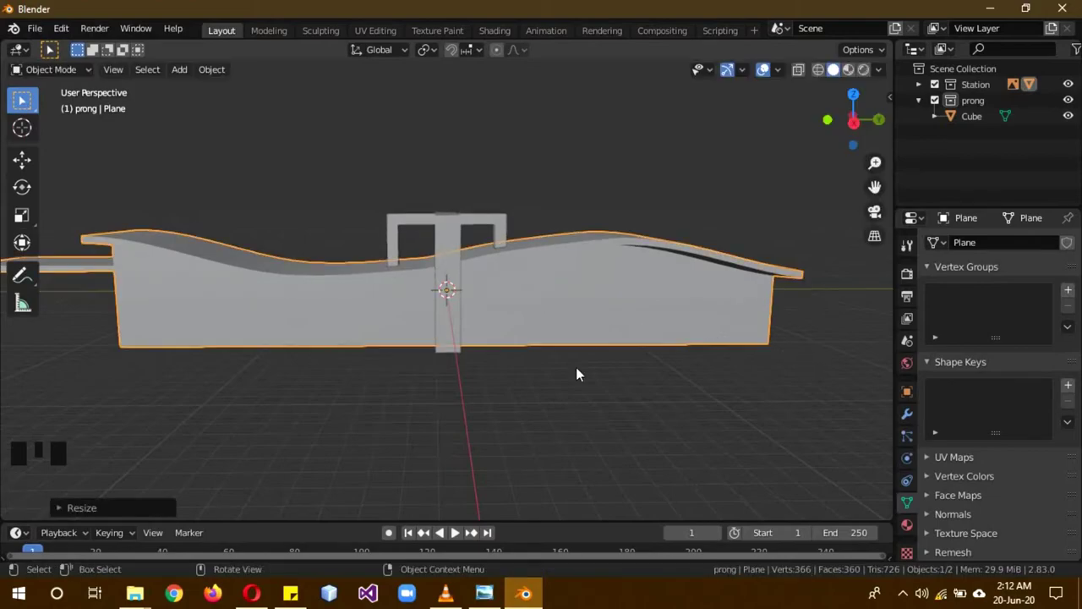
scroll("down", 3)
scroll("up", 3)
left_click(448, 227)
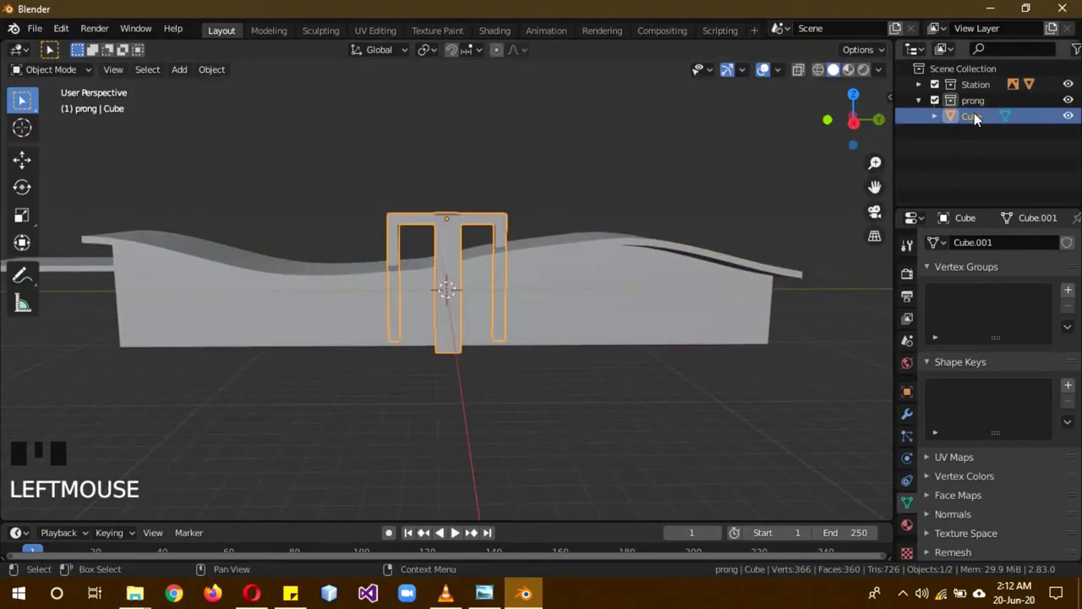
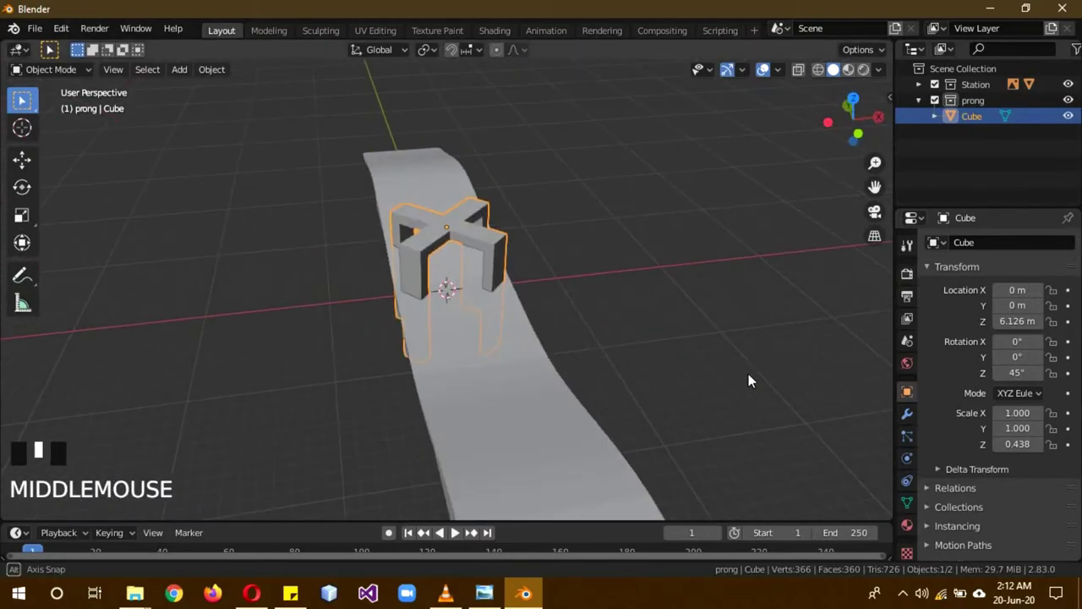
Step: Duplicate the prong frame twice along Y so three frames stand along the roof
key("KP_3")
key("shift+d")
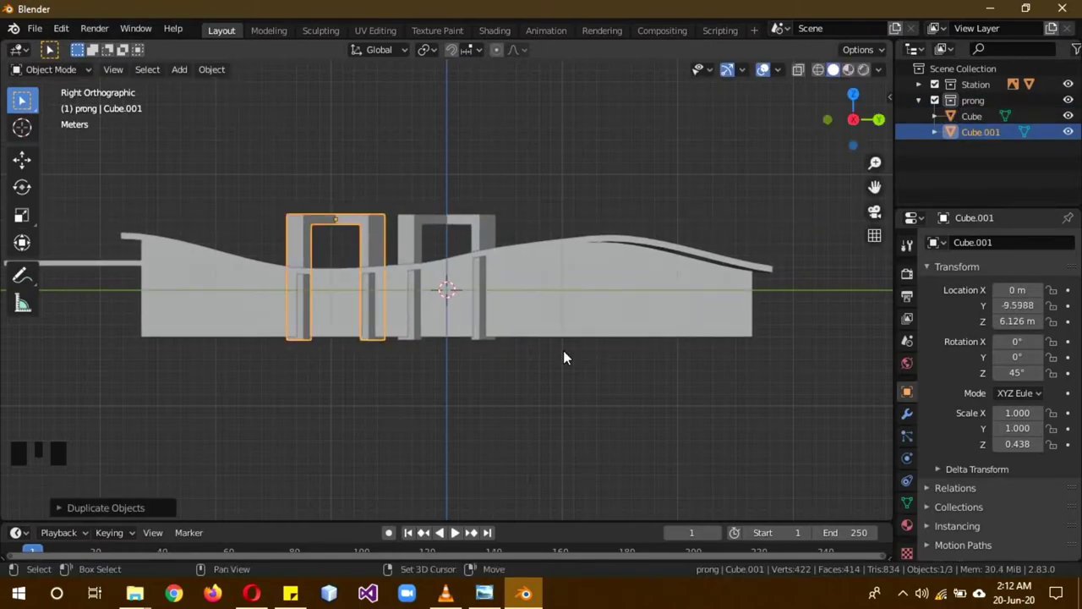
key("shift+d")
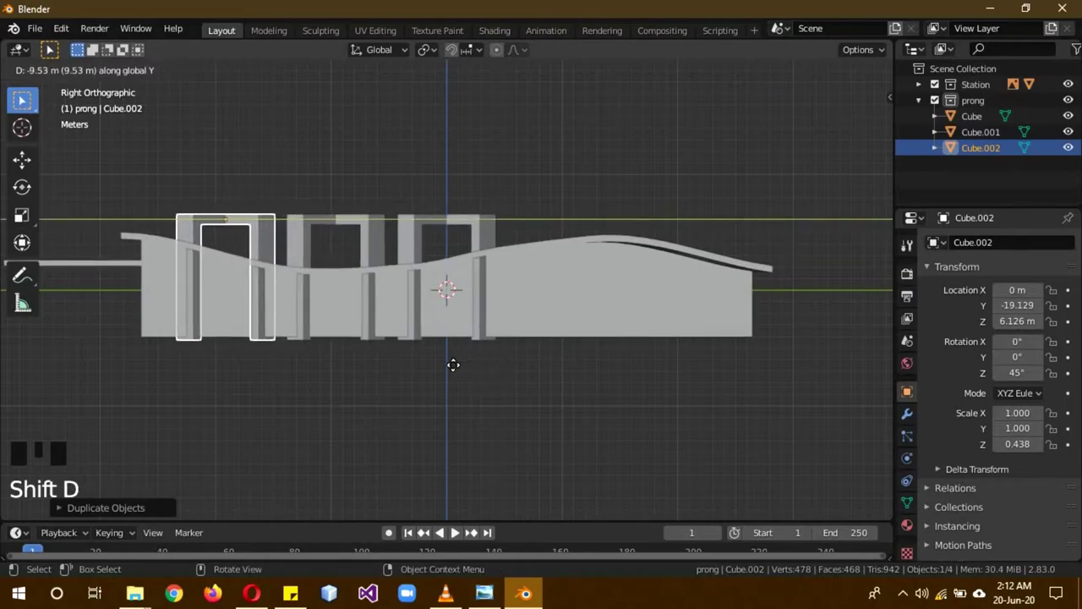
left_click_drag(566, 371, 118, 70)
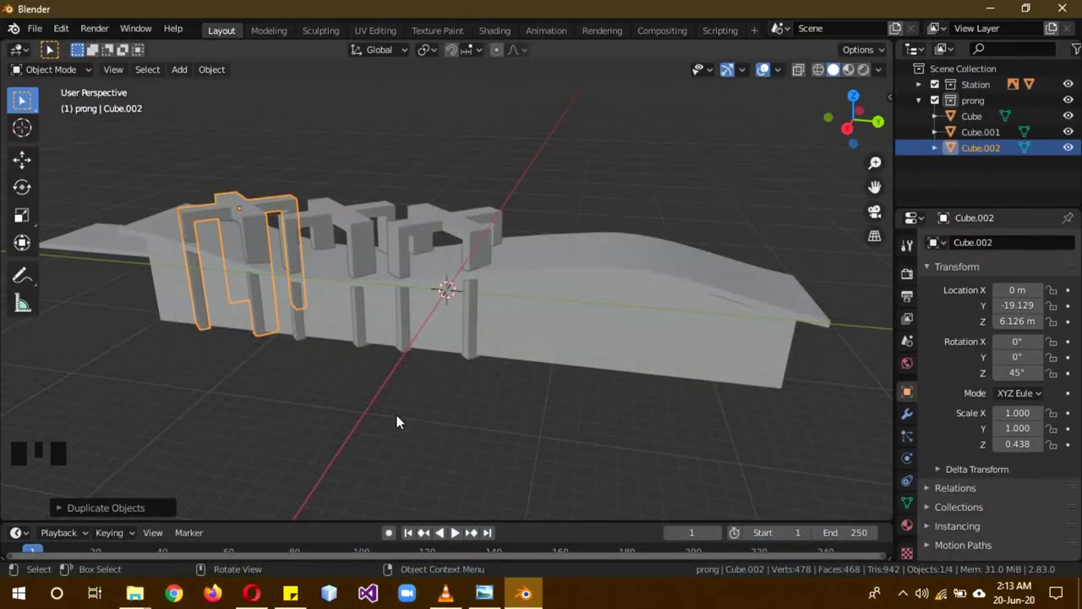
Step: Select the original prong frame and begin shrinking its width
middle_click(425, 435)
left_click(435, 232)
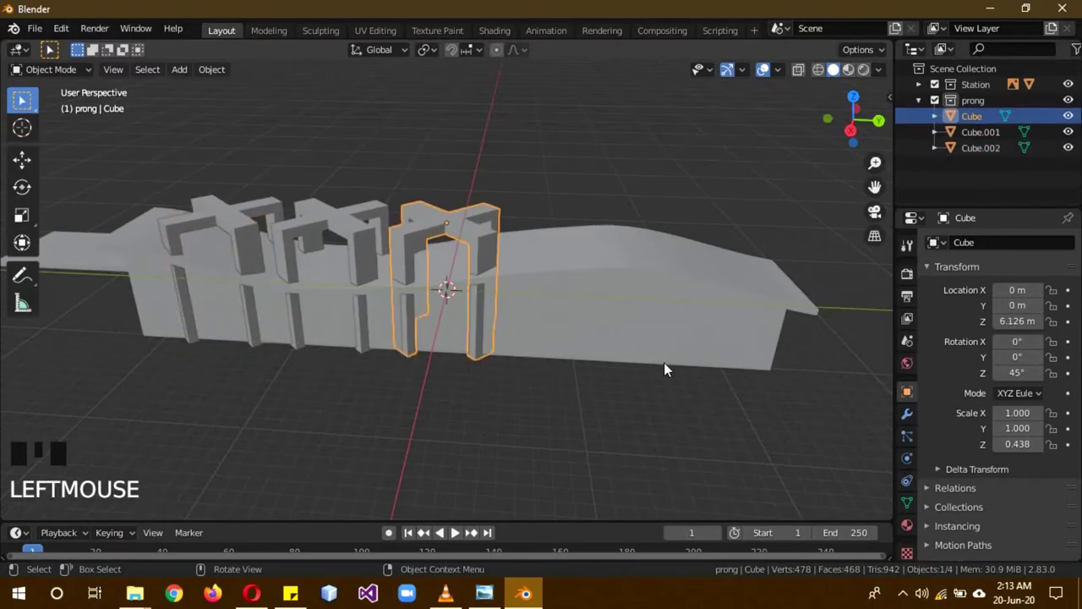
key("s")
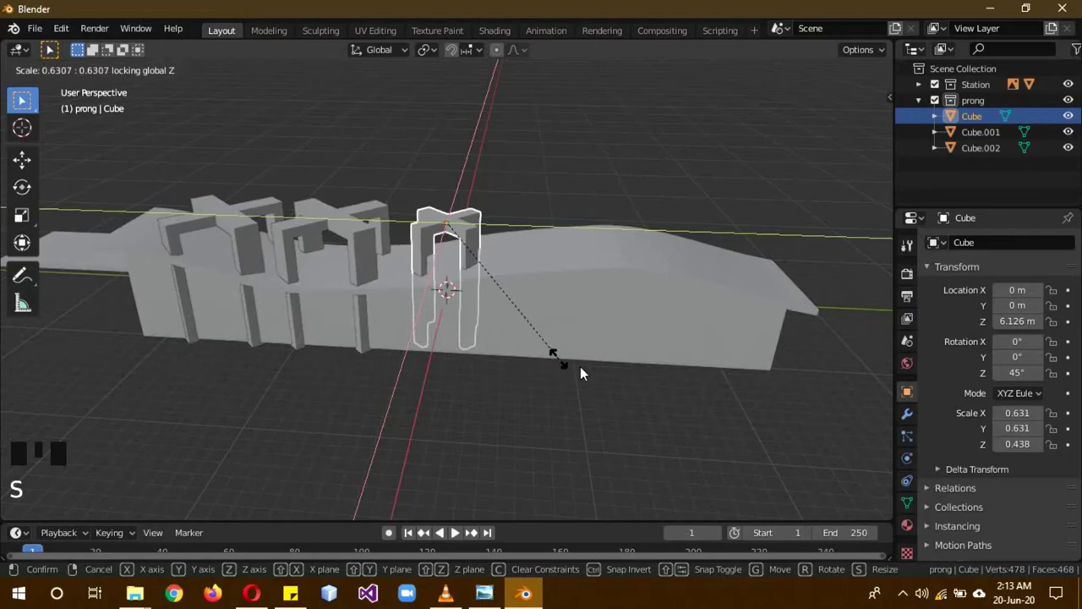
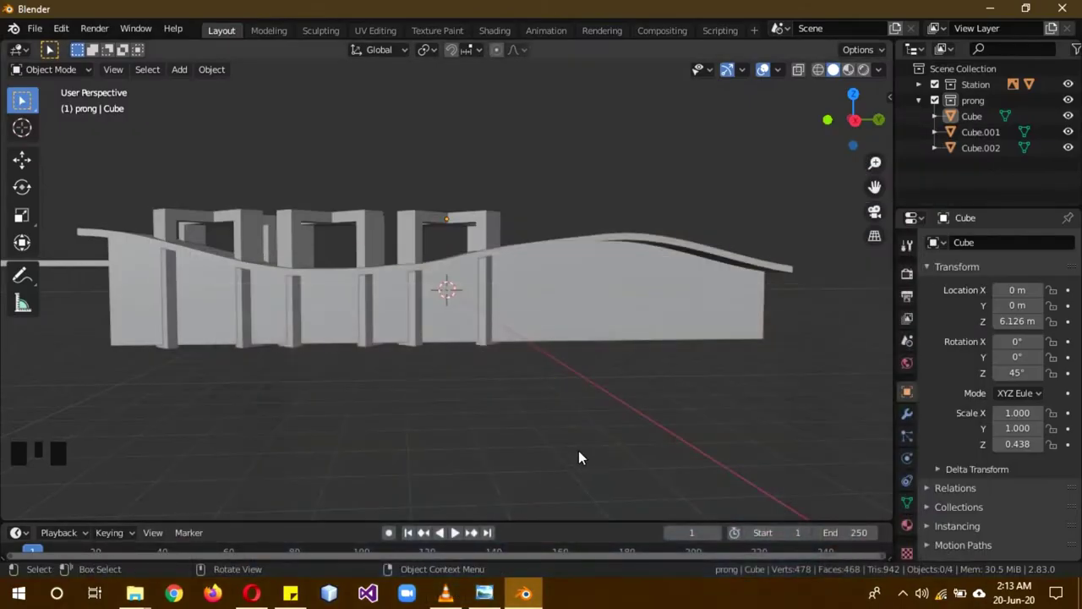
Step: Add a new cube, slim it to about 0.423 across, and slide it along X to the station edge
left_click_drag(452, 441, 544, 199)
key("shift+a")
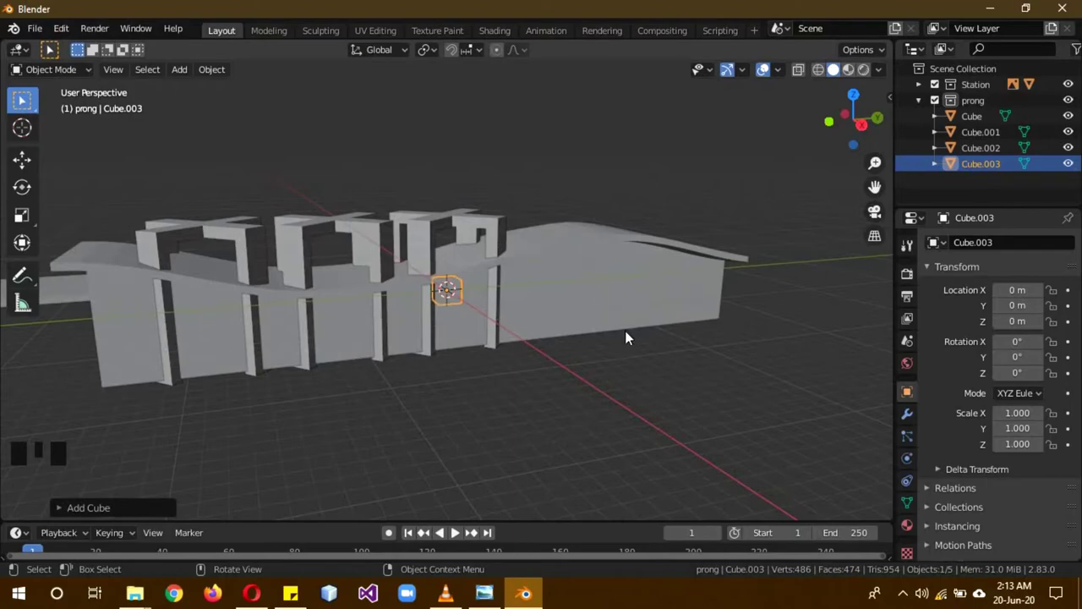
key("s")
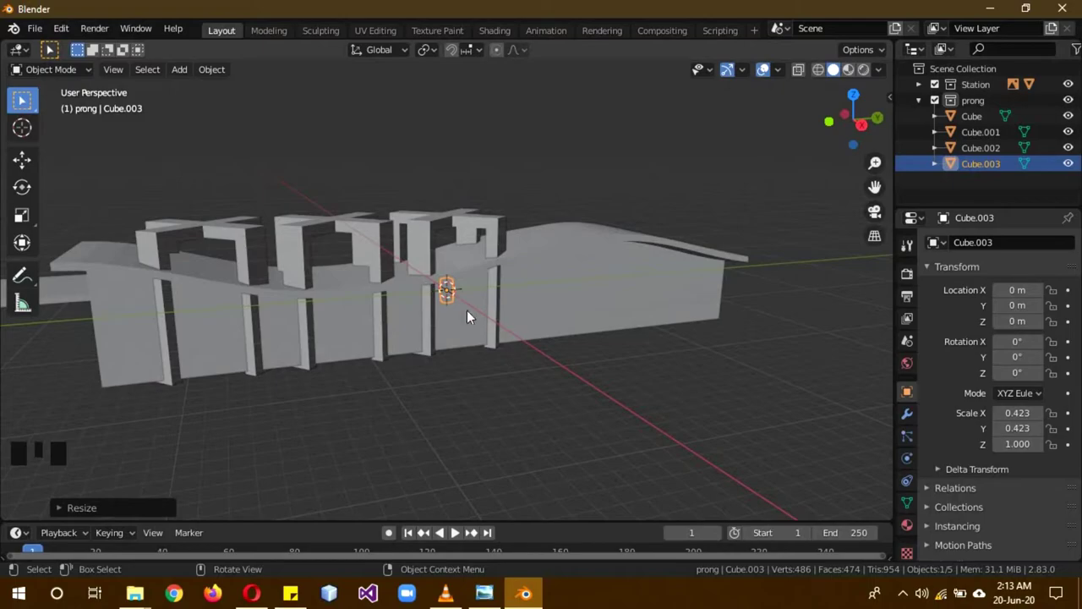
key("KP_7")
scroll("down", 3)
key("g")
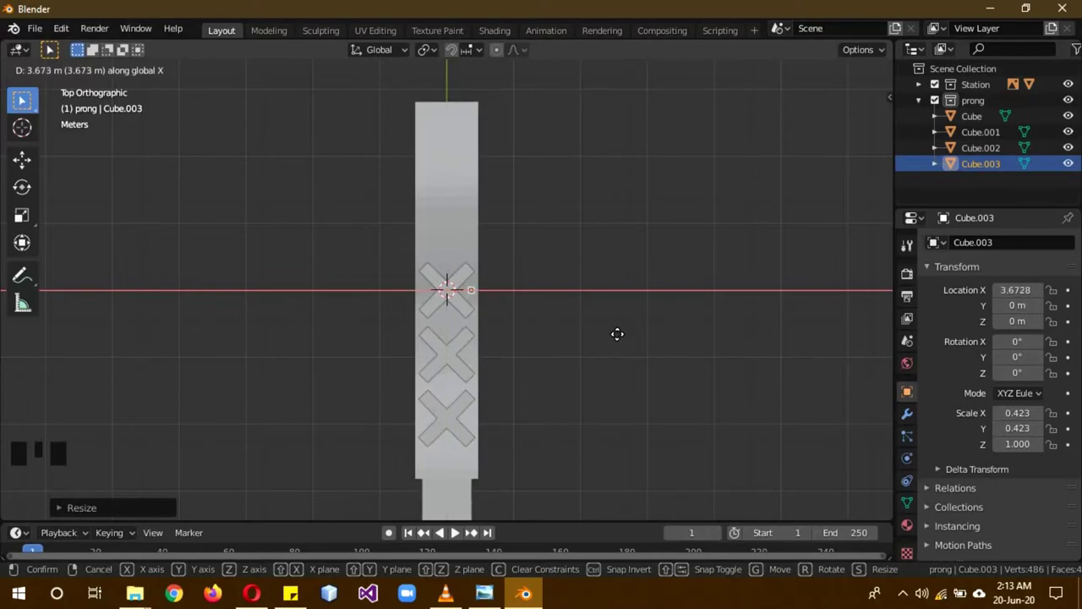
Step: Move the slim block to the station's front end and scale it tall into a pillar
left_click_drag(644, 359, 598, 360)
key("g")
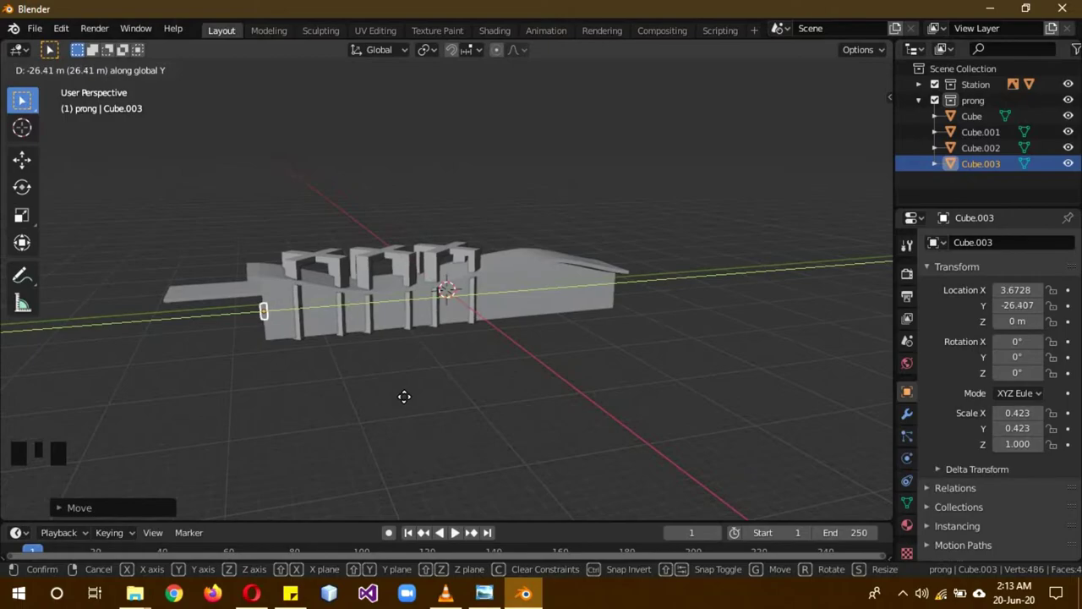
key("KP_3")
scroll("up", 3)
scroll("down", 3)
key("s")
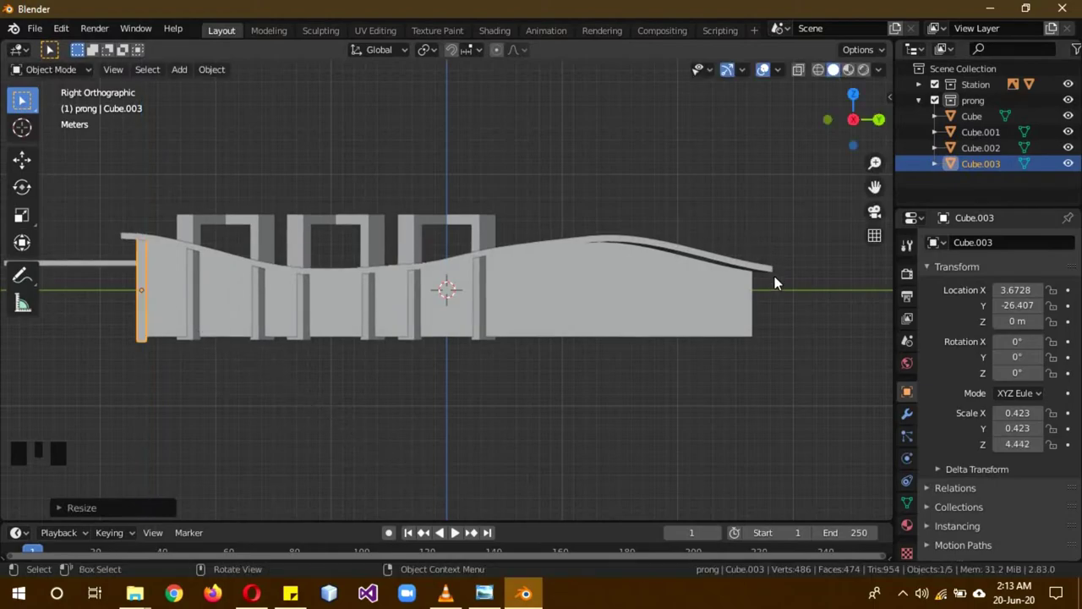
Step: Duplicate the pillar along X to stand at the station's opposite edge
key("KP_1")
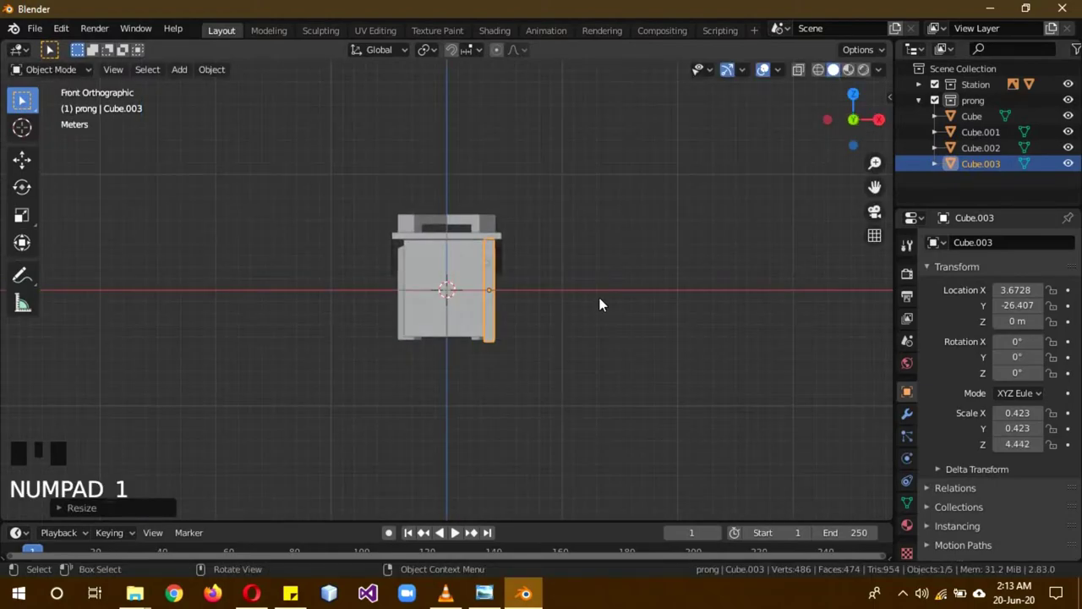
key("shift+d")
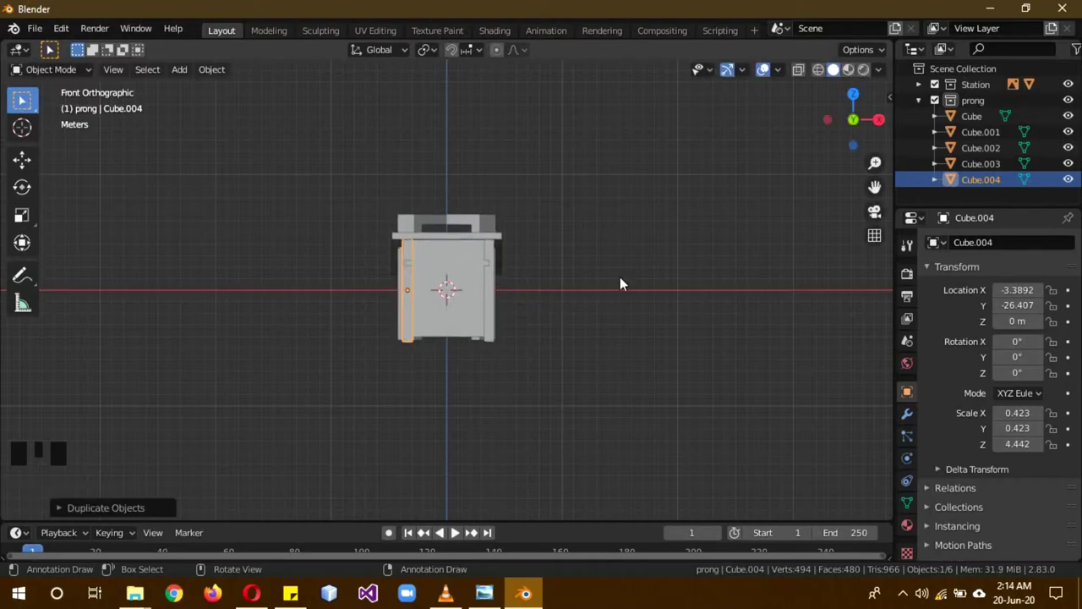
left_click_drag(641, 283, 646, 331)
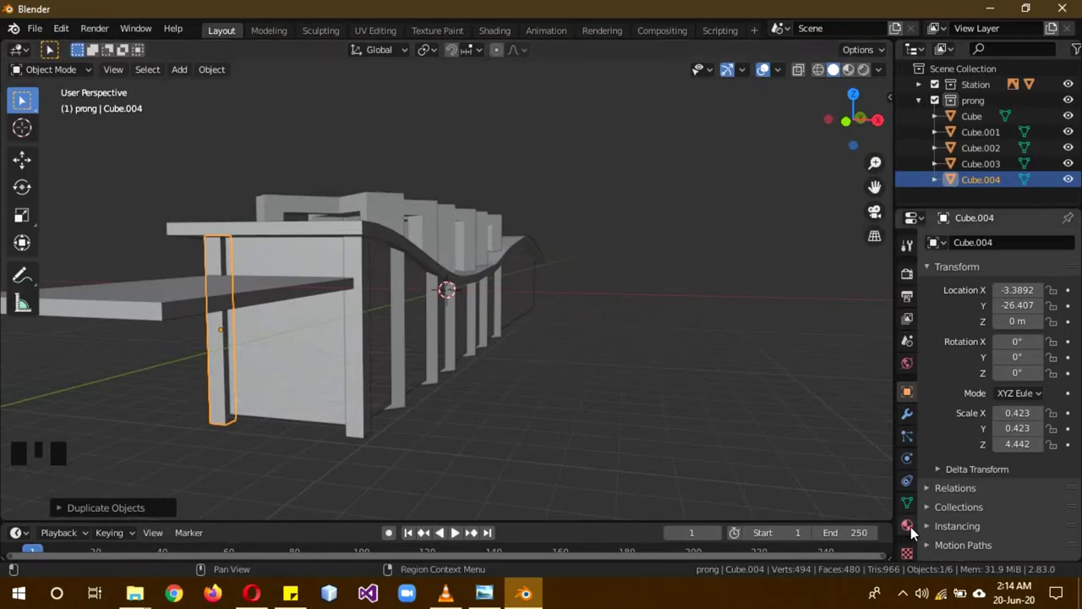
Step: Assign the white 'prong' material to the duplicate pillar, checking its base colour, then select the first pillar
left_click(916, 532)
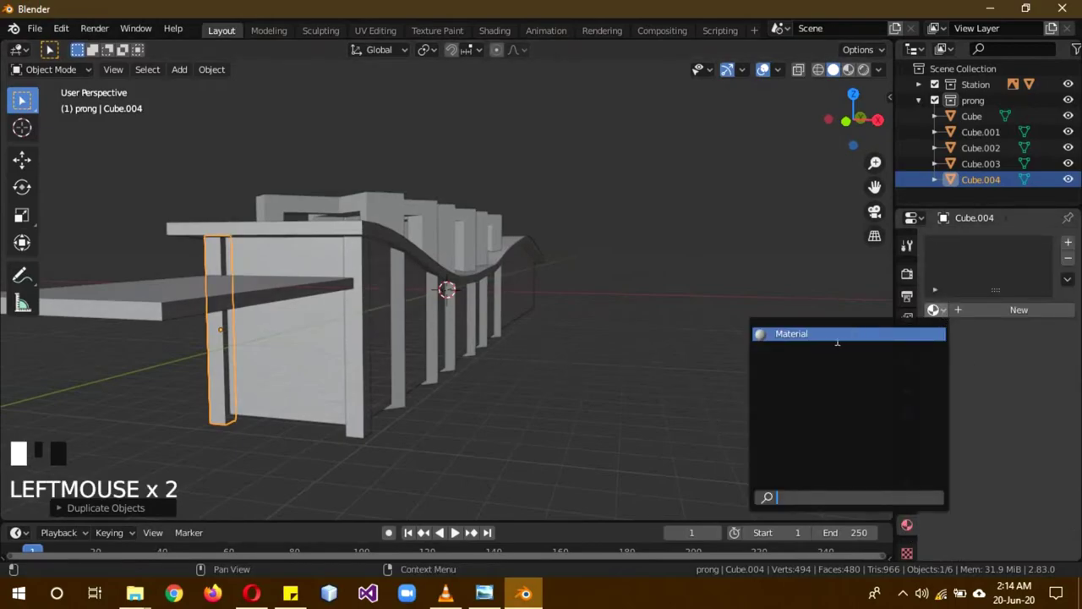
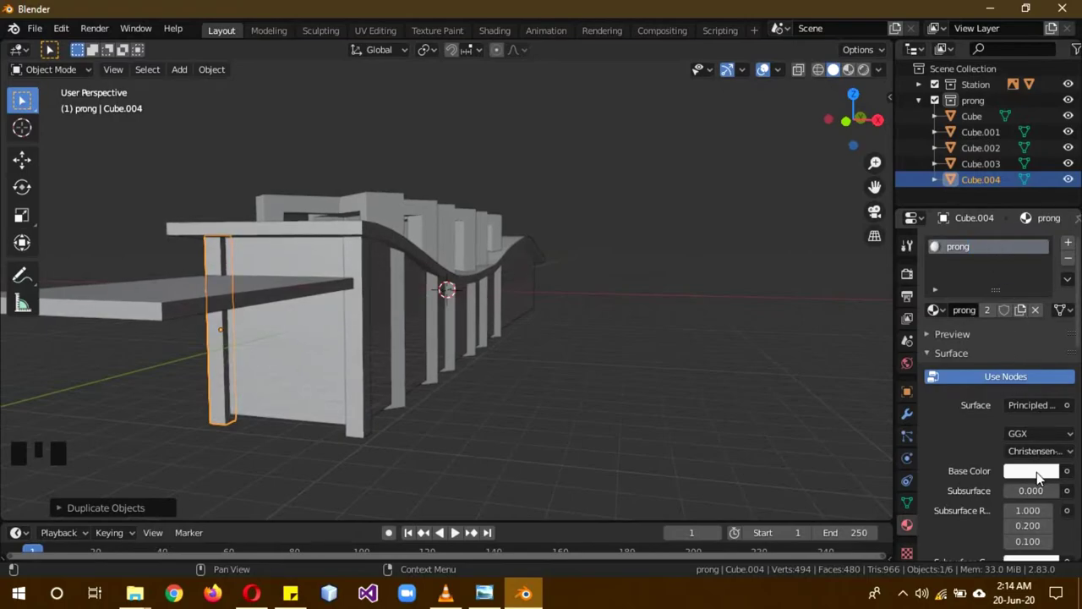
left_click(1039, 477)
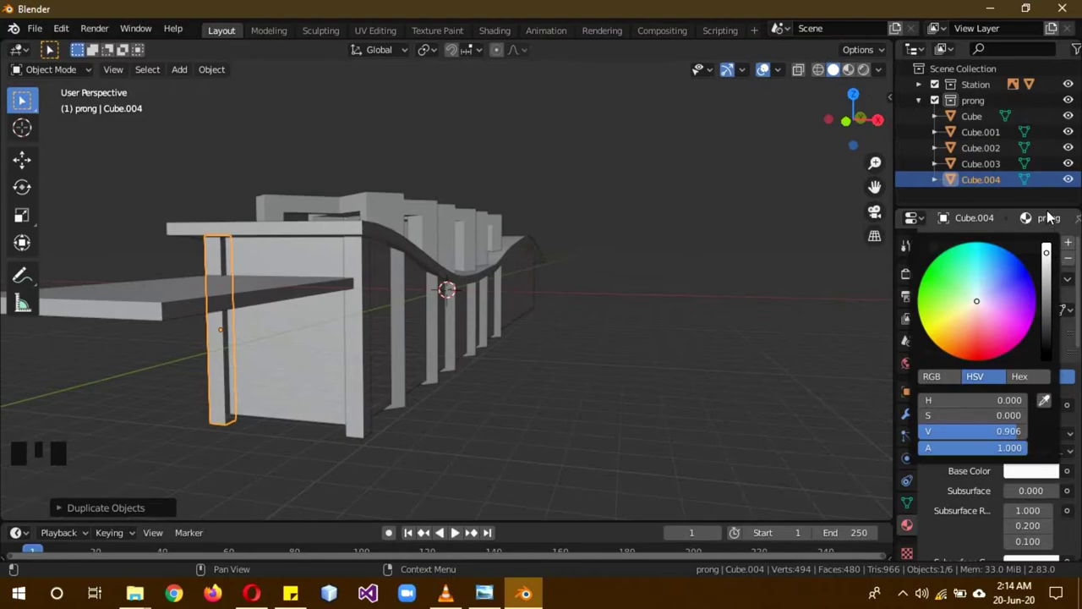
left_click_drag(1053, 249, 1052, 263)
left_click(1027, 420)
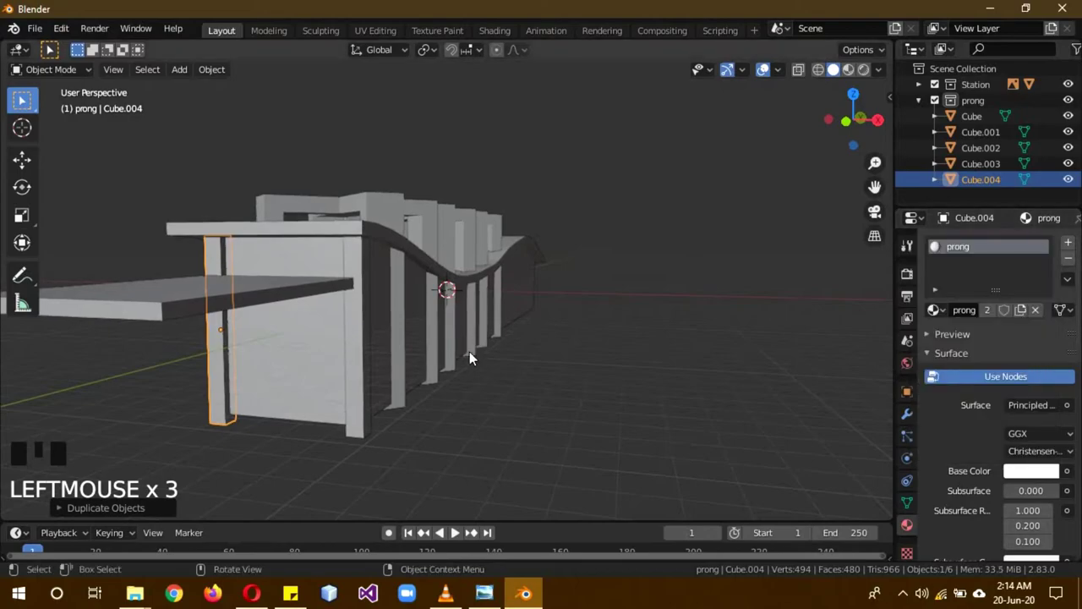
left_click(364, 375)
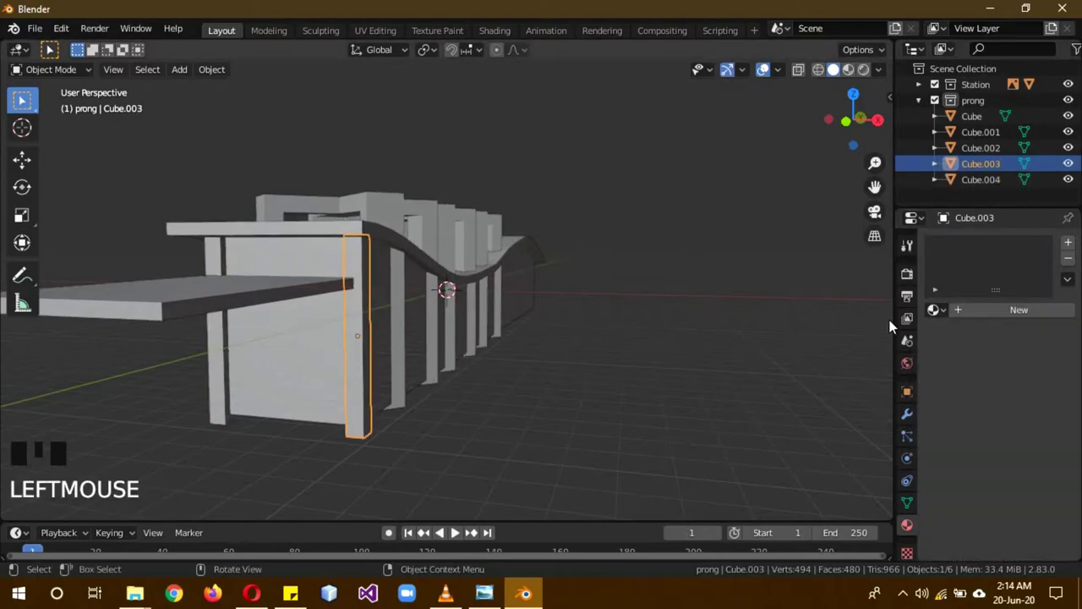
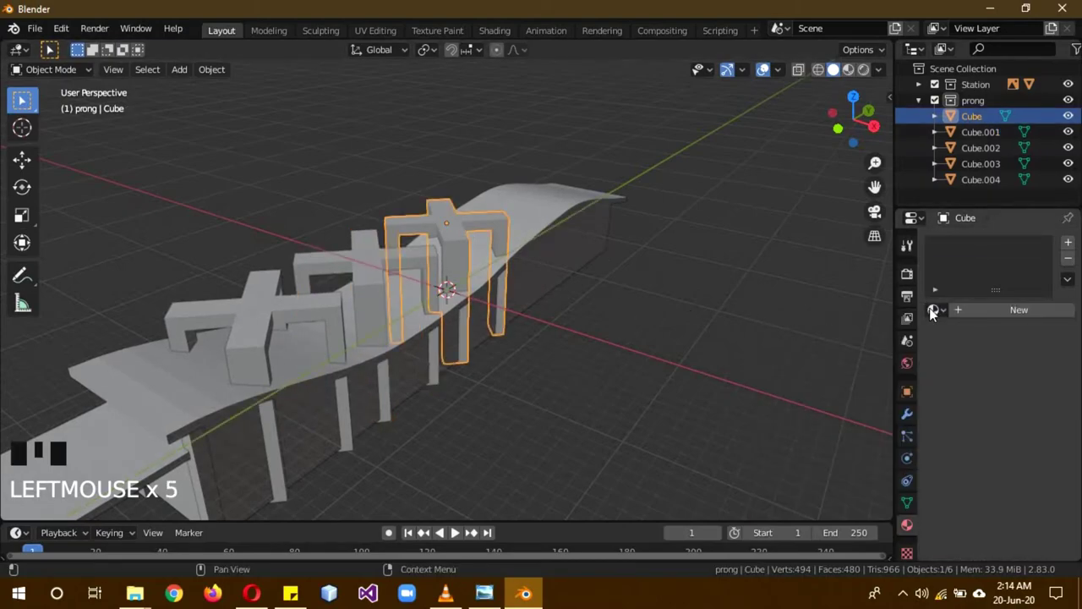
Step: Select the front pillars, duplicate them along the length, shorten and ground the copy under the roof
left_click_drag(947, 312, 558, 384)
left_click_drag(558, 384, 495, 359)
left_click(494, 359)
scroll("down", 3)
left_click_drag(636, 397, 323, 361)
left_click(323, 361)
key("KP_3")
key("shift+d")
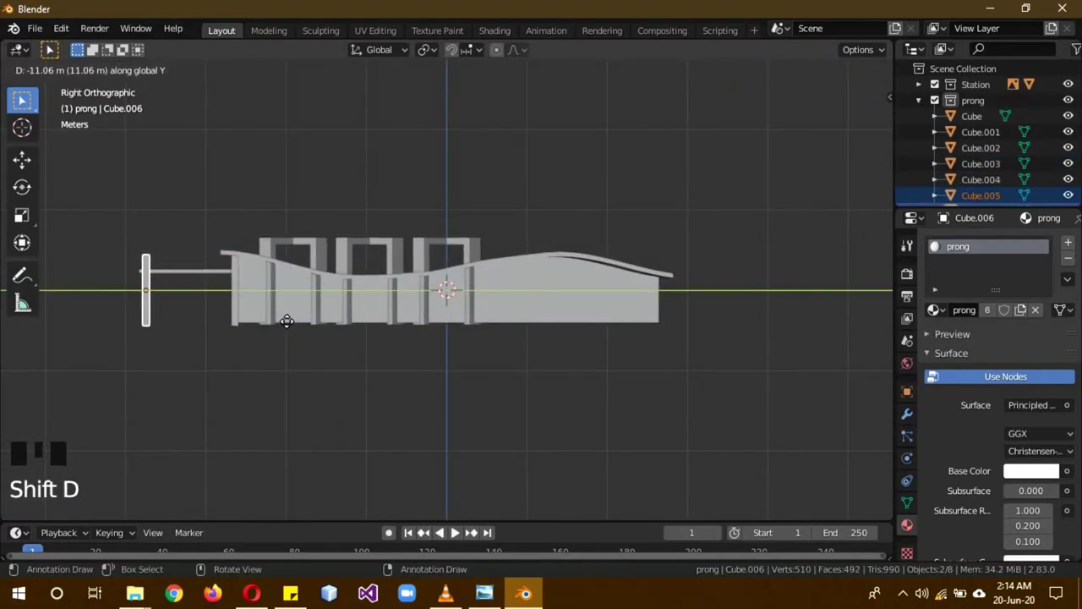
key("s")
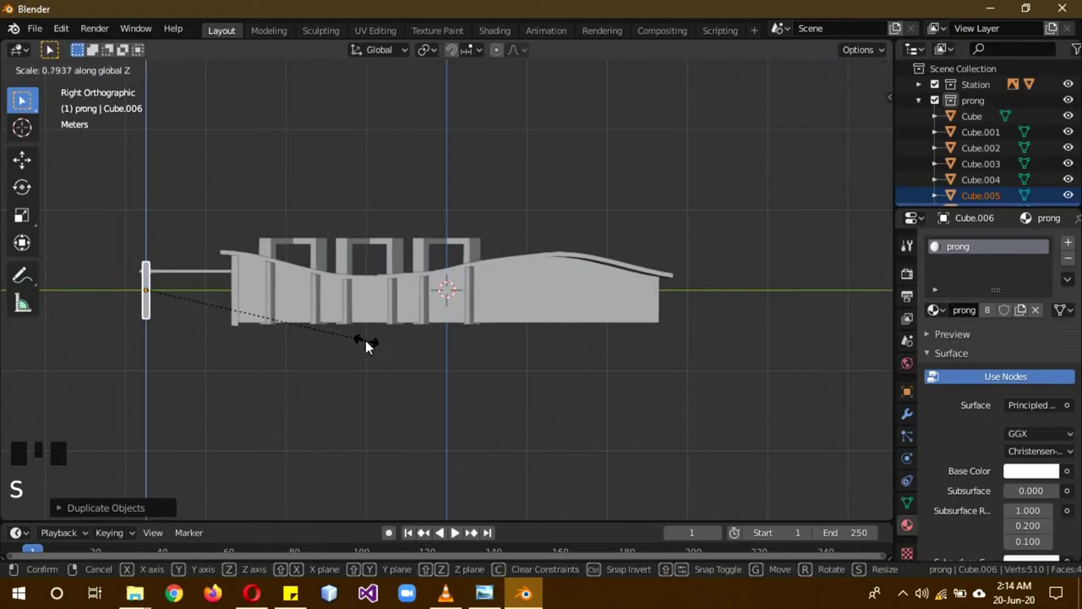
key("g")
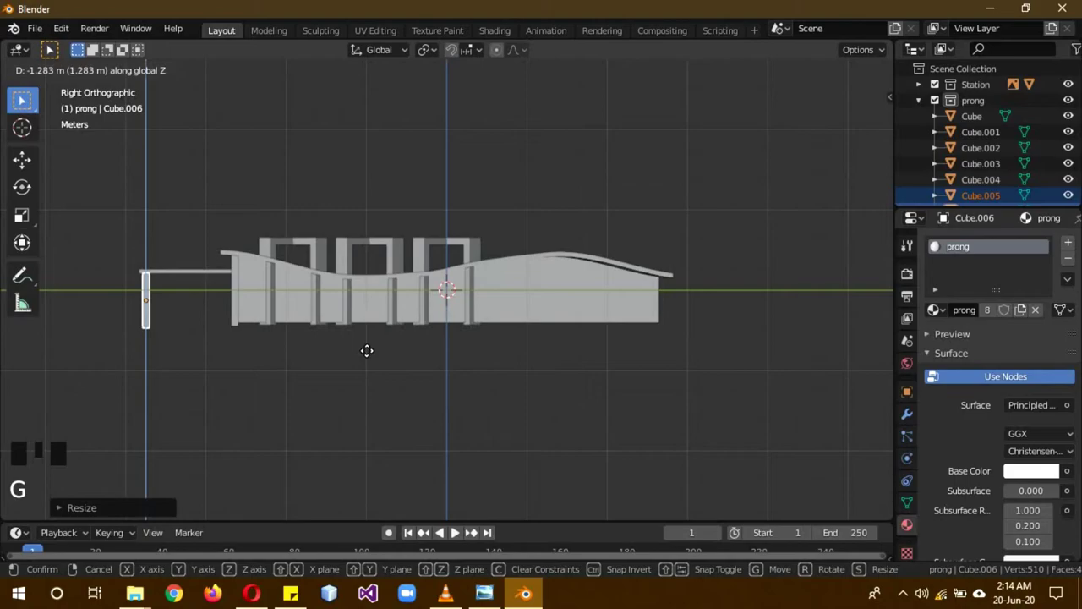
left_click_drag(373, 385, 211, 266)
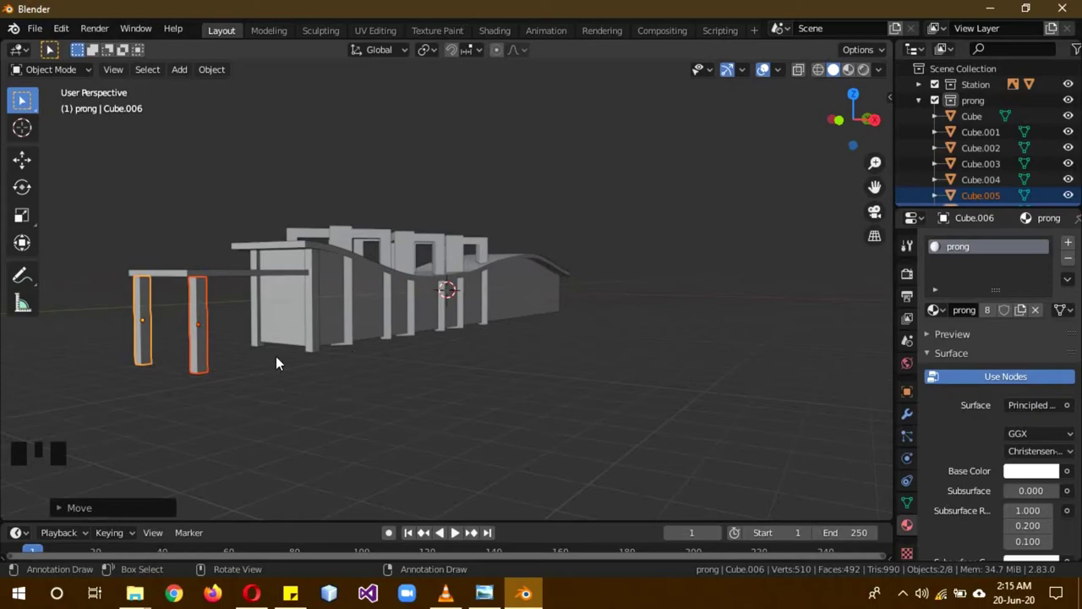
key("s")
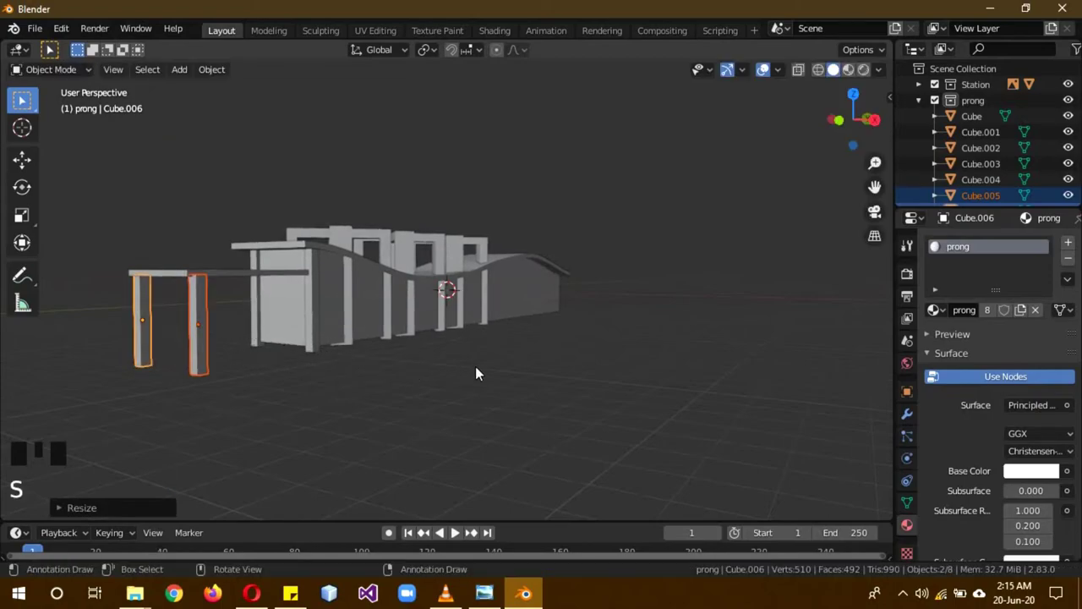
Step: Duplicate pillars to the station's middle and stretch them up to meet the roof
key("KP_3")
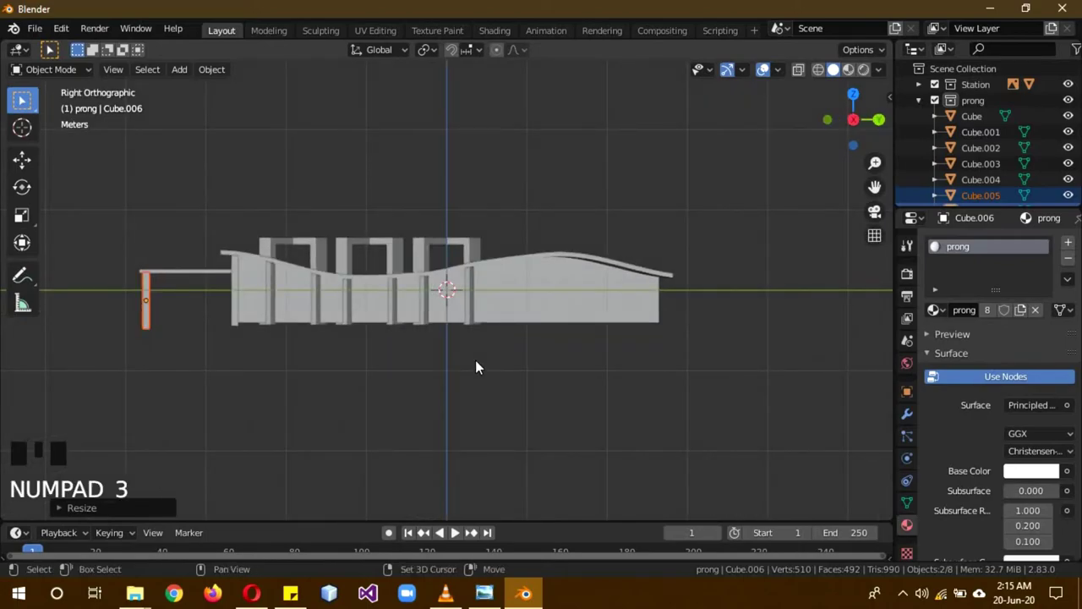
key("shift+d")
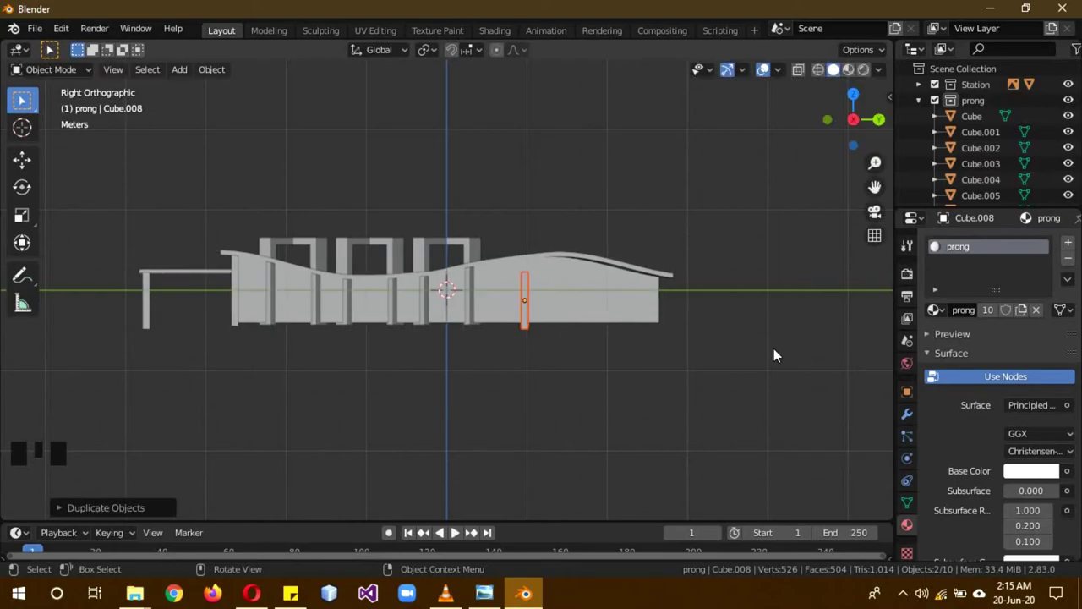
key("s")
key("g")
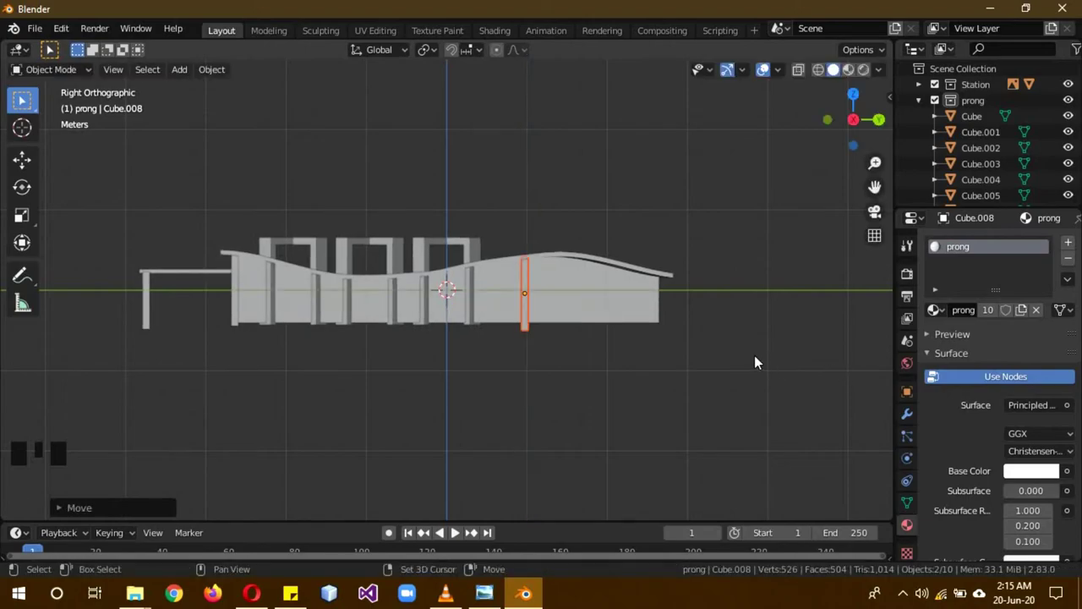
Step: Duplicate pillars twice more toward the back end, shortening and grounding the last pair
key("shift+d")
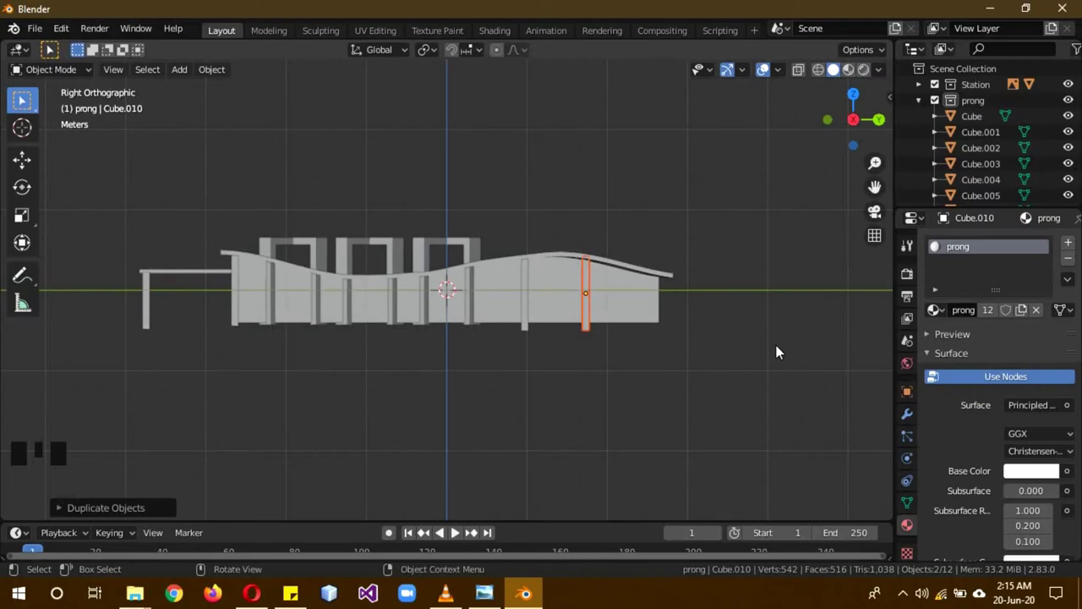
key("shift+d")
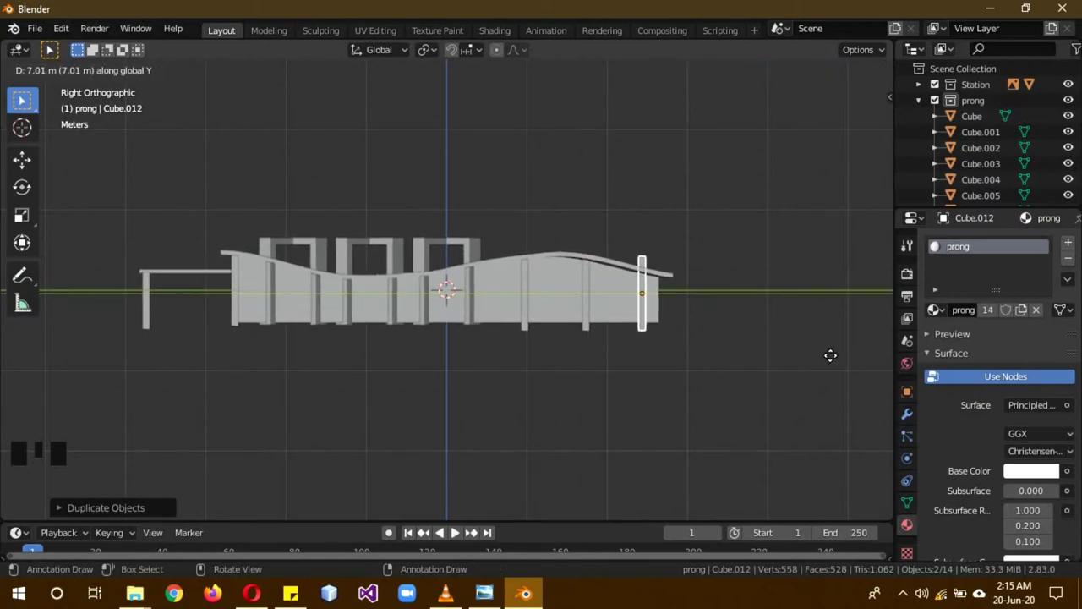
key("s")
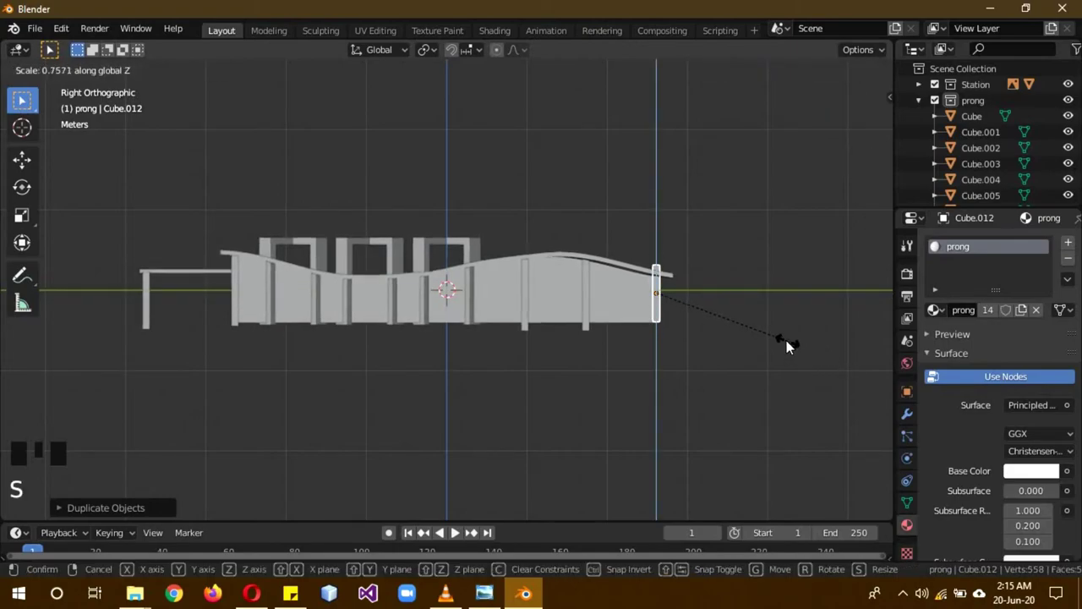
key("g")
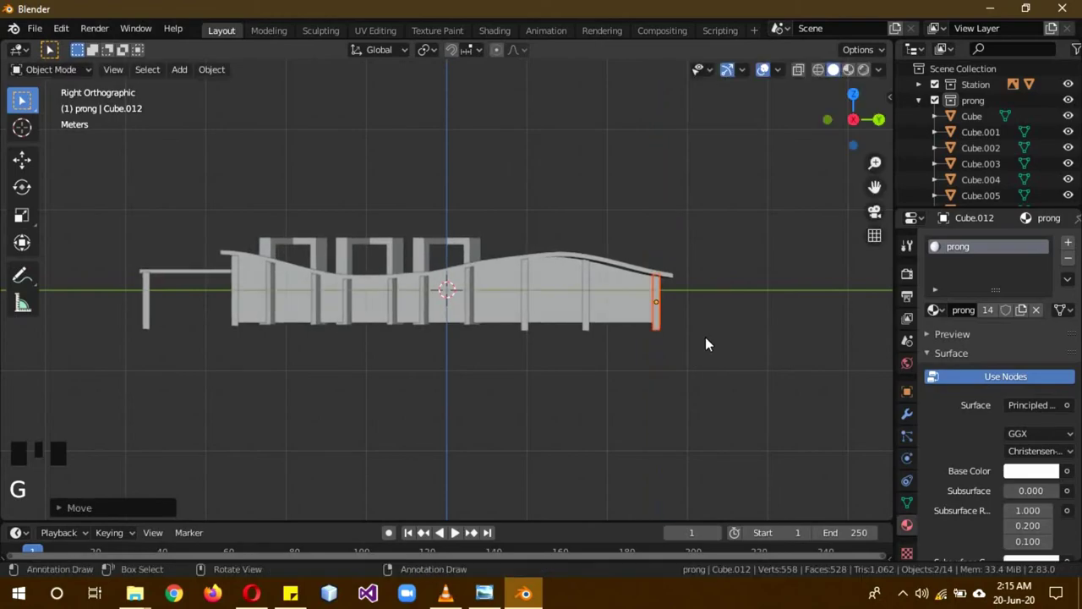
Step: Give the station shell a red 'roof' material and a second light-blue 'window' material
left_click_drag(728, 319, 576, 348)
left_click(575, 348)
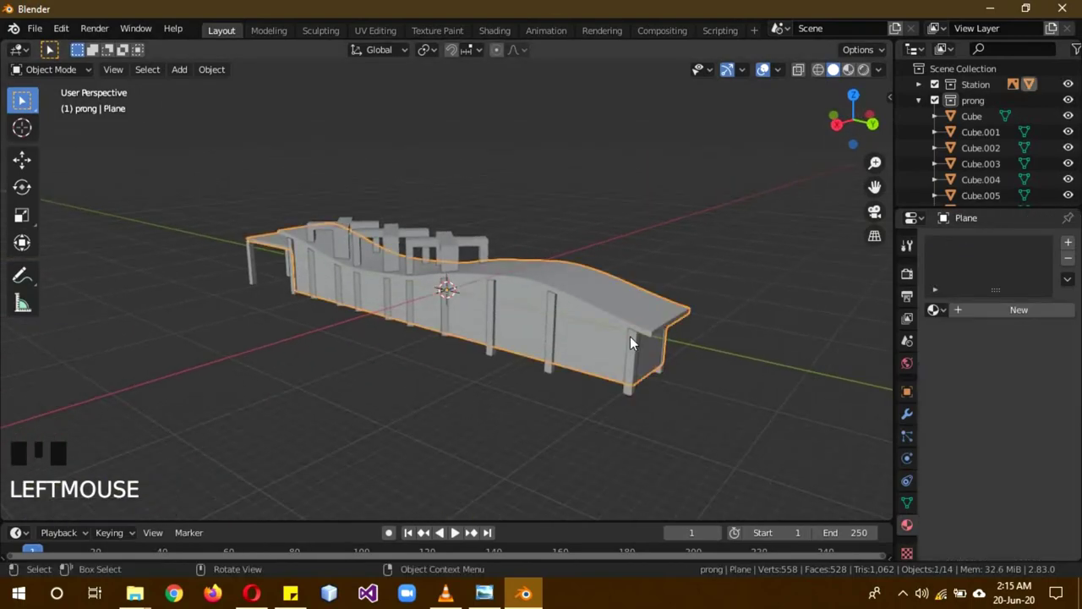
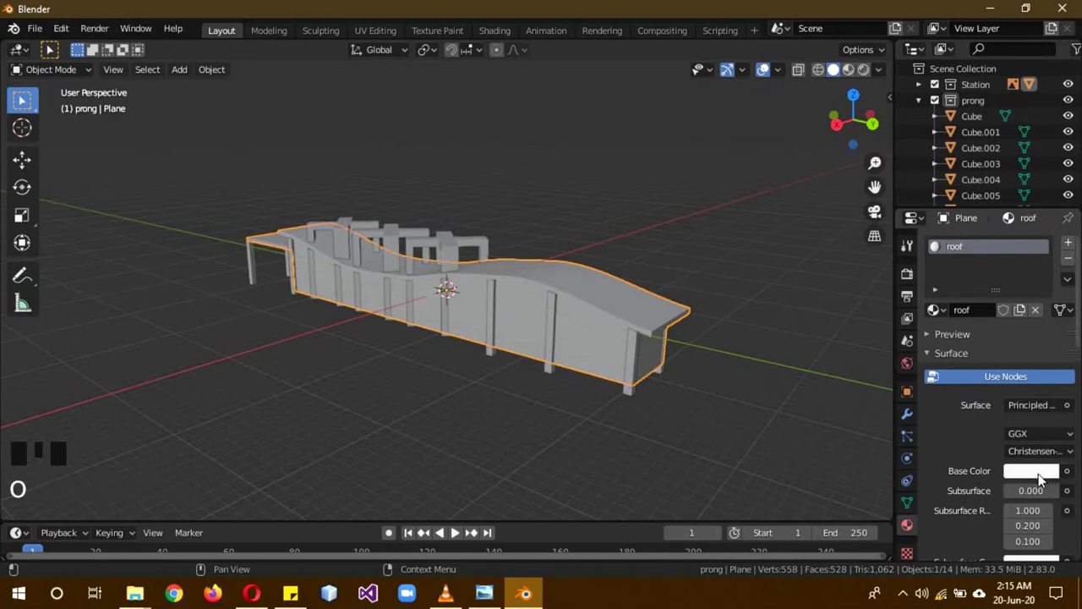
left_click(1041, 480)
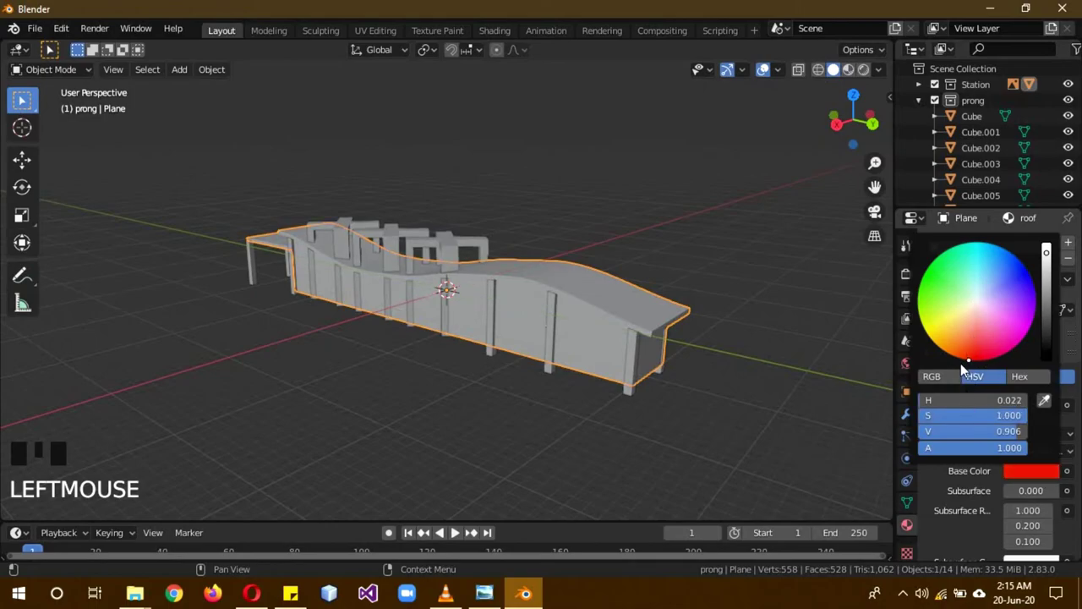
left_click_drag(1073, 246, 974, 266)
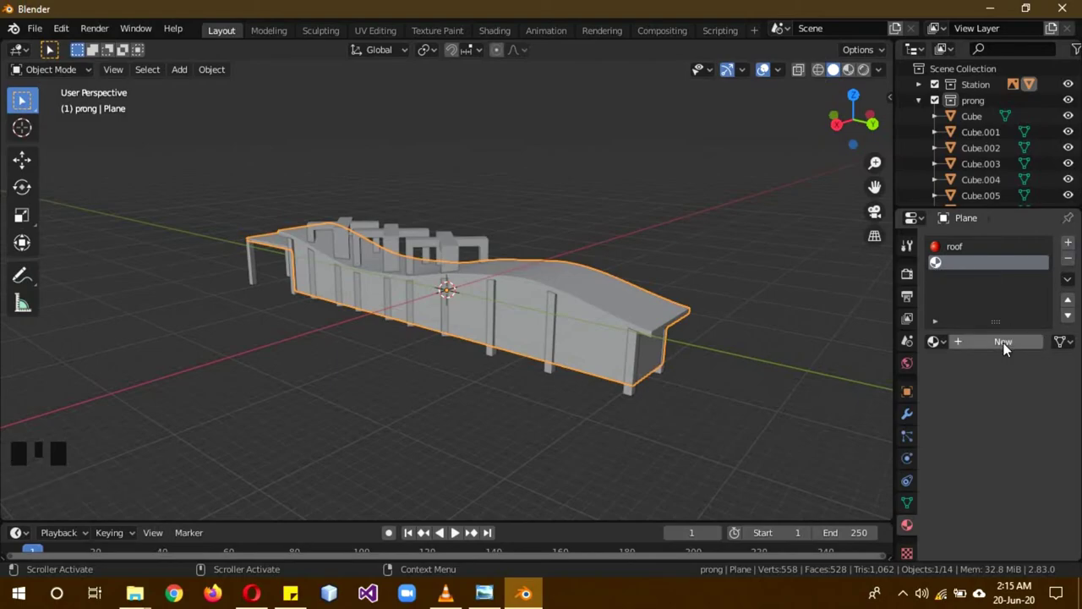
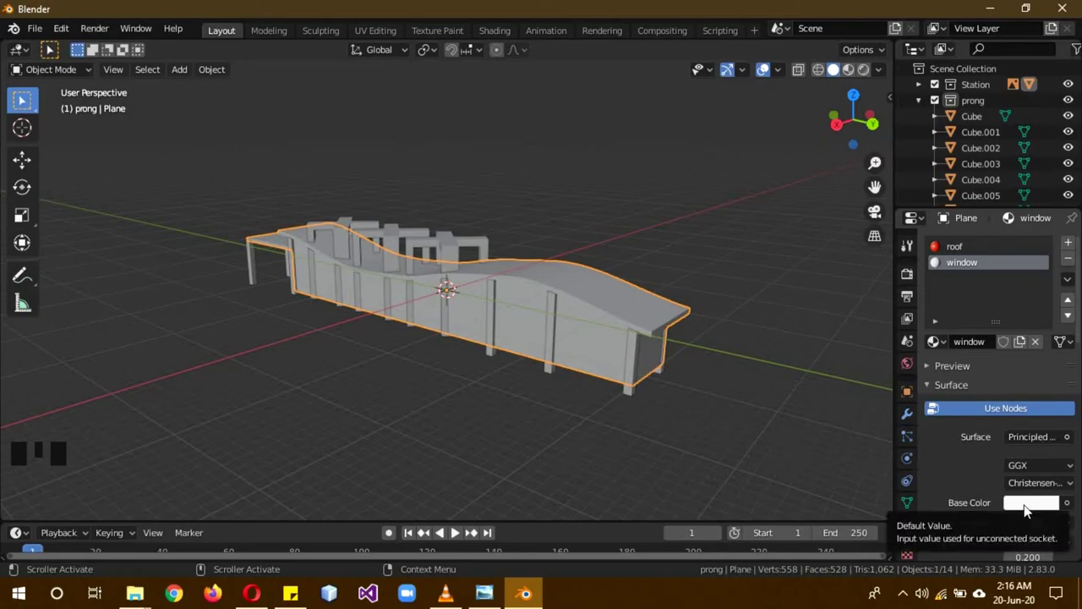
left_click(1029, 512)
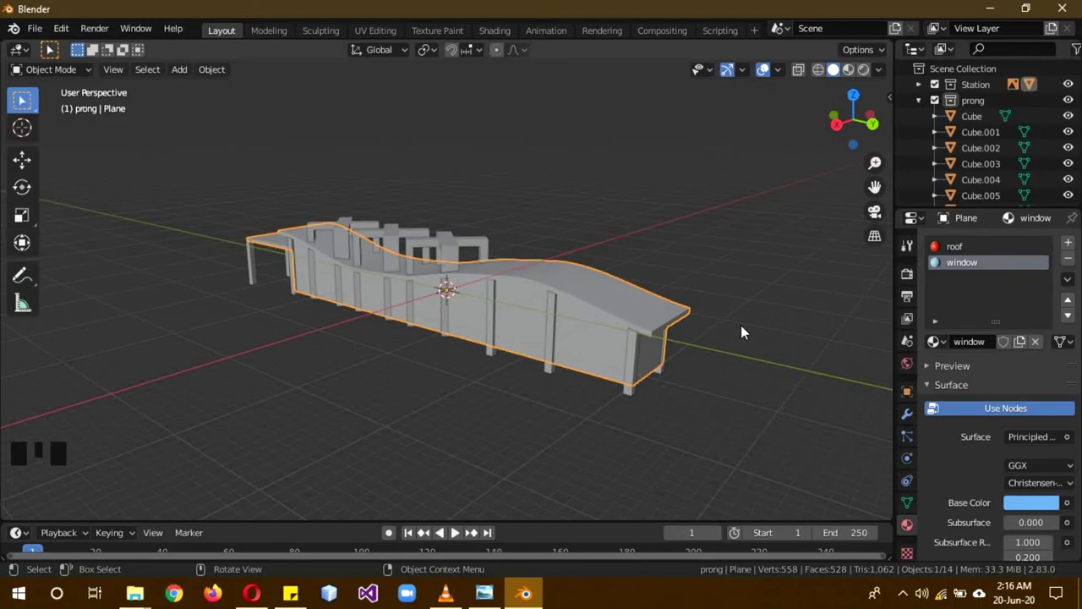
Step: Switch the viewport to material preview shading, showing the red shell and white pillars
key("z")
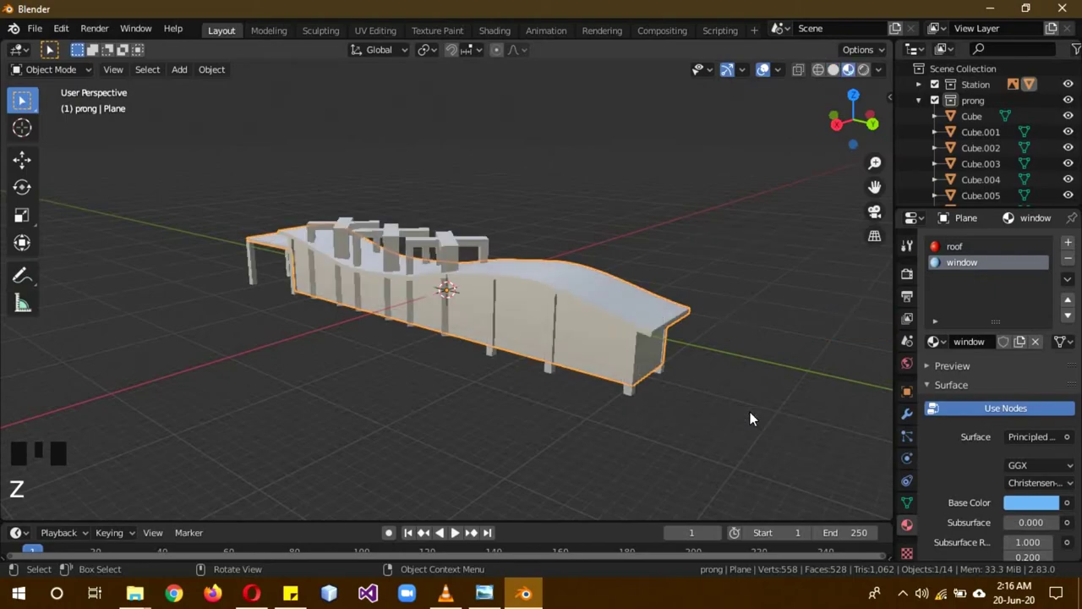
left_click_drag(754, 339, 633, 345)
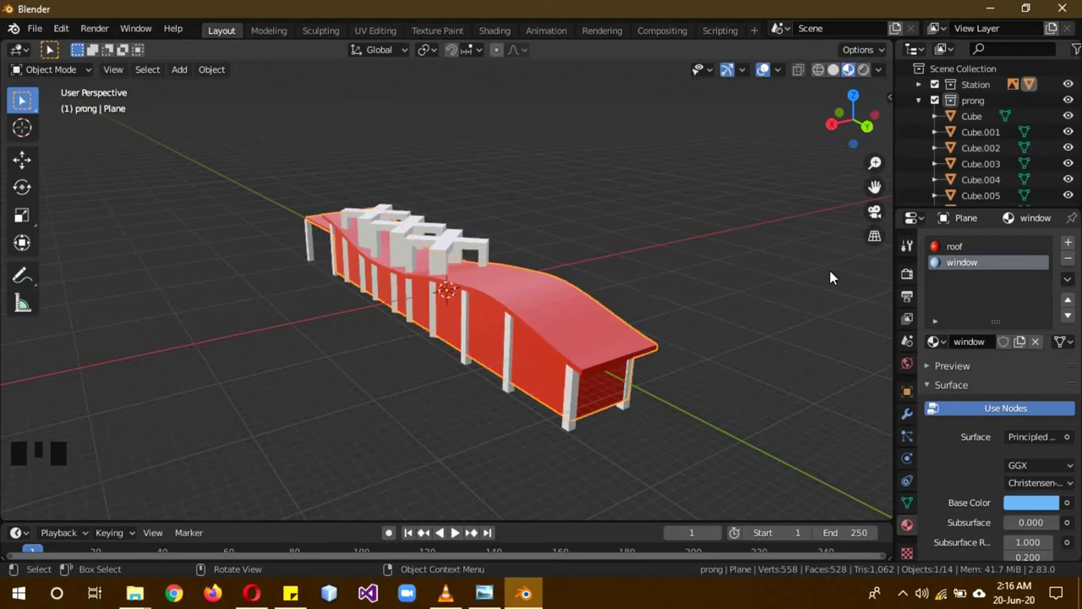
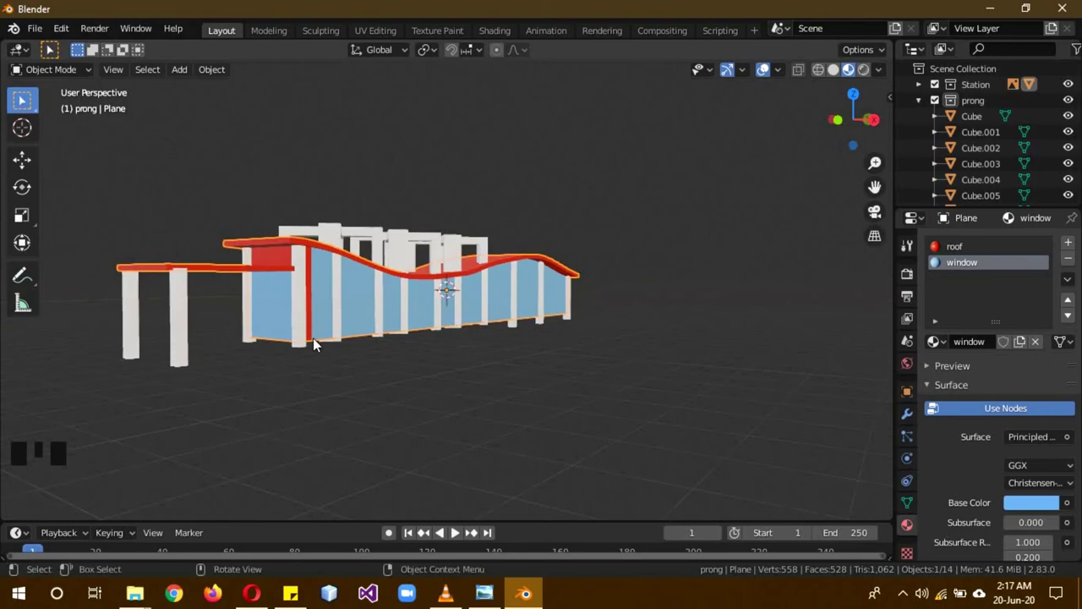
Step: Switch the station body to edit mode with face select and circle-select its floor faces
scroll("up", 3)
key("b")
key("Tab")
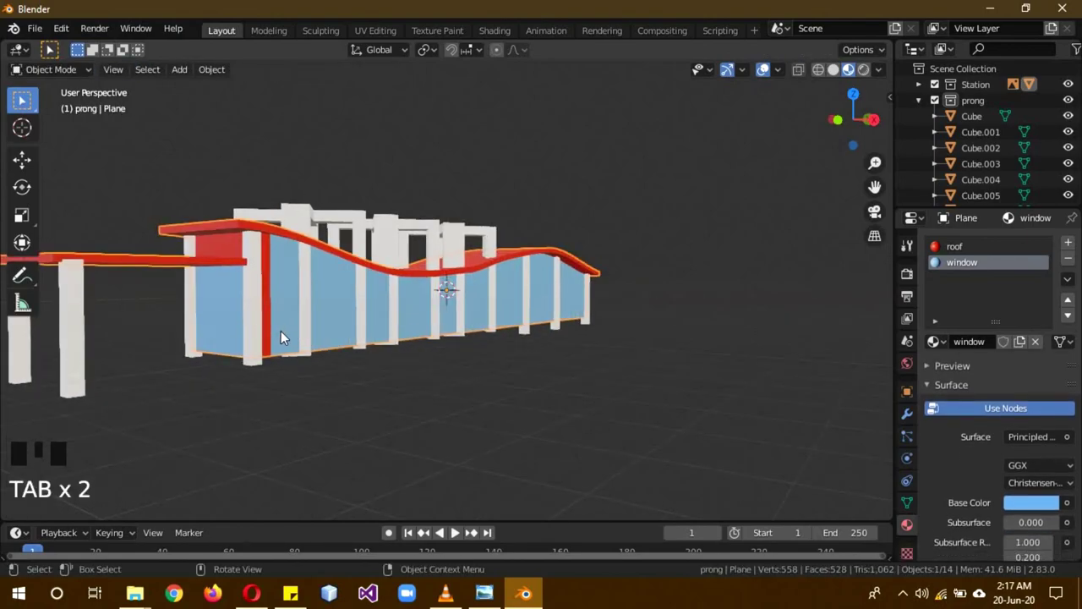
key("b")
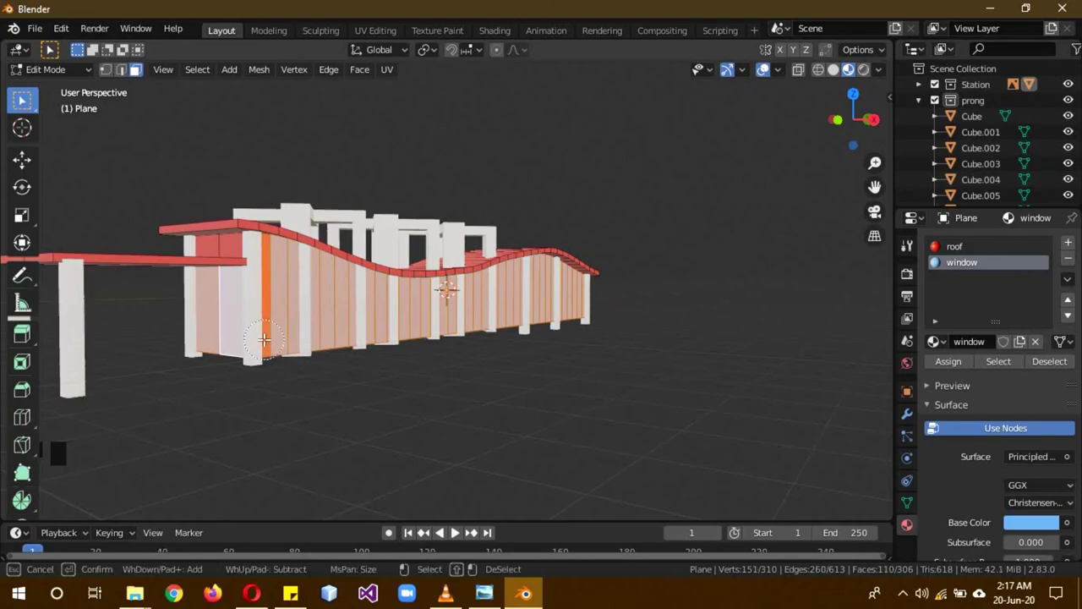